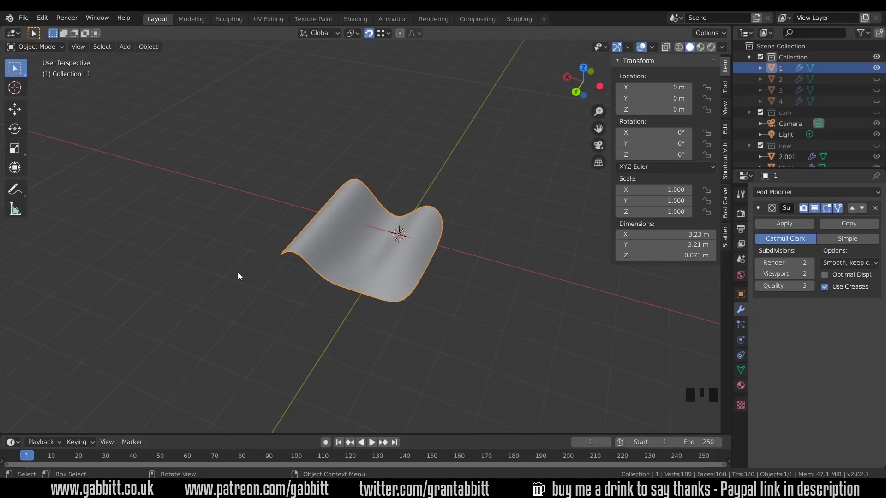
Step: Add a new plane and move it along Y away from the wavy panel, viewed from the top
key(n)
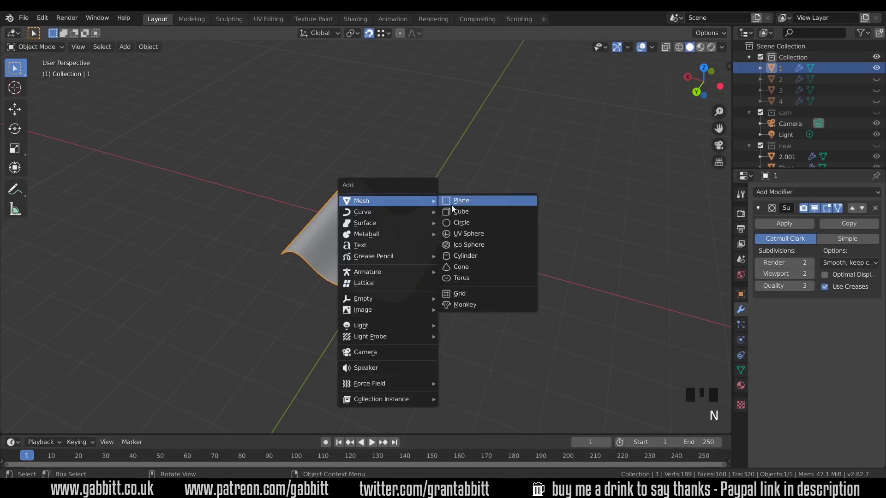
key(shift+a)
key(g)
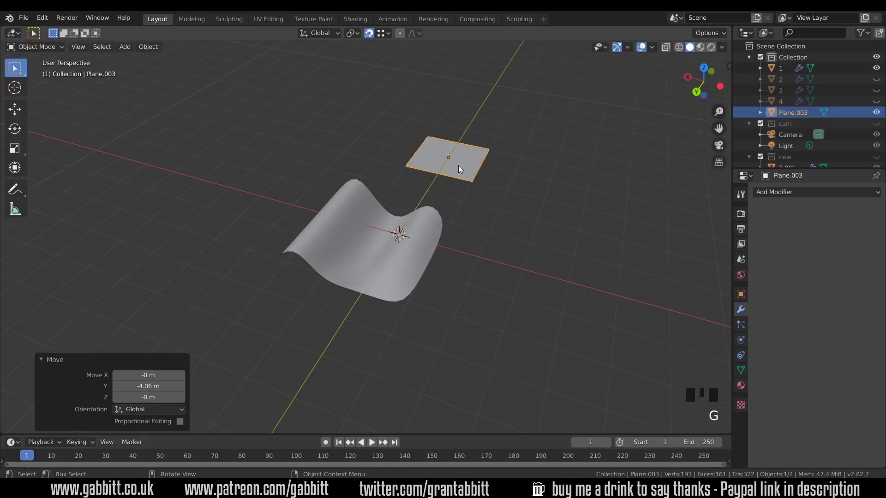
key(KP_7)
Step: Scale the new plane up to roughly match the wavy panel's size
drag(354, 339, 337, 305)
scroll(down, 3)
key(g)
key(s)
scroll(up, 3)
Step: Cut an edge loop through the plane's middle and raise it into a ridge along Z
key(Tab)
key(ctrl+r)
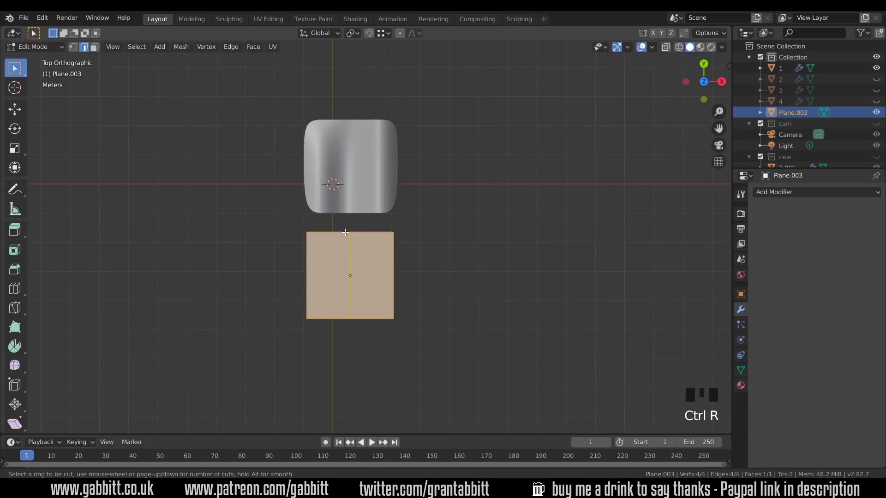
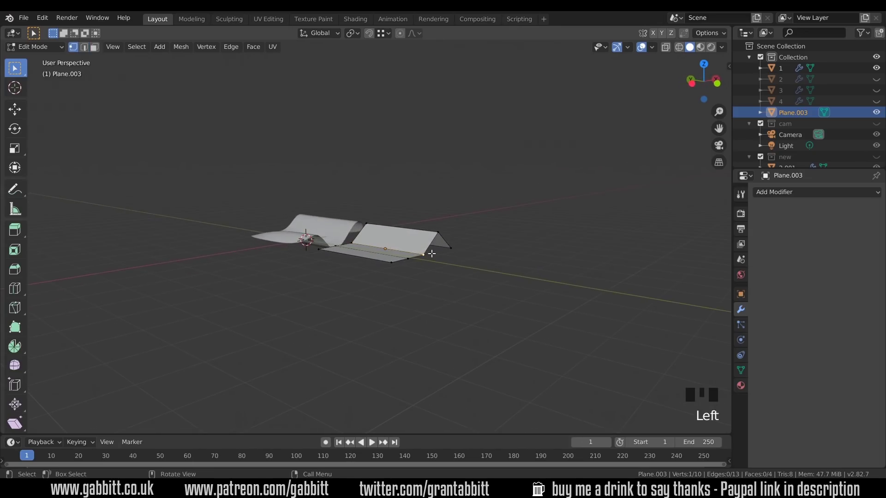
key(g)
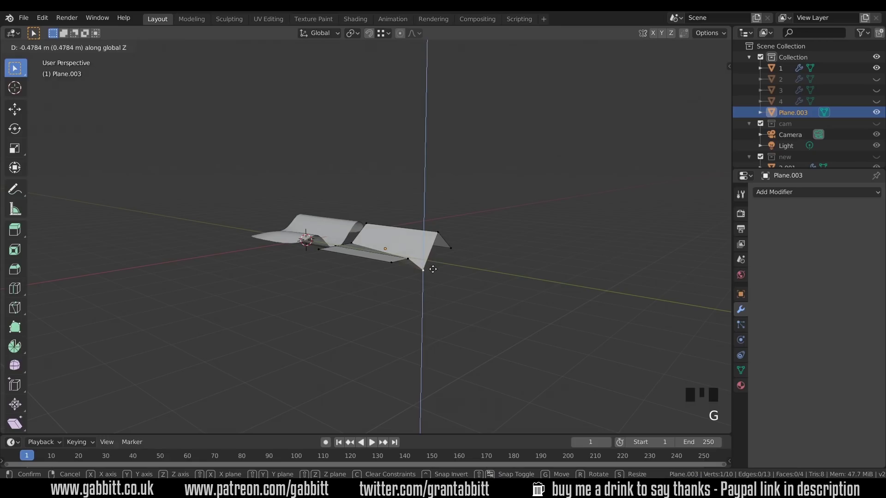
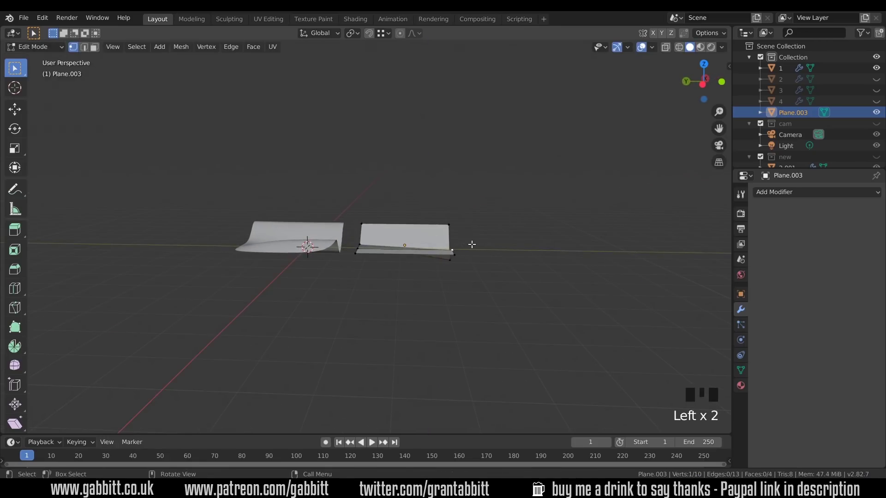
key(g)
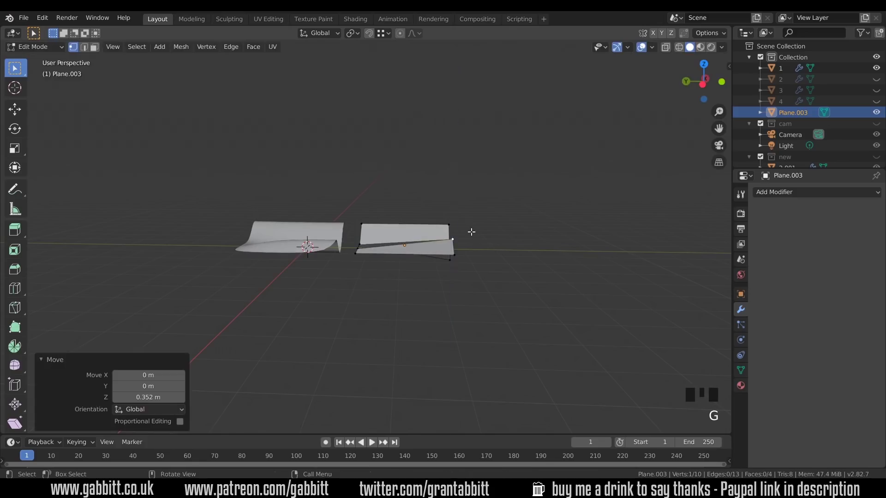
Step: Add two more edge loops across the plane and flatten a selected edge with S Z 0
drag(403, 246, 423, 251)
key(ctrl+r)
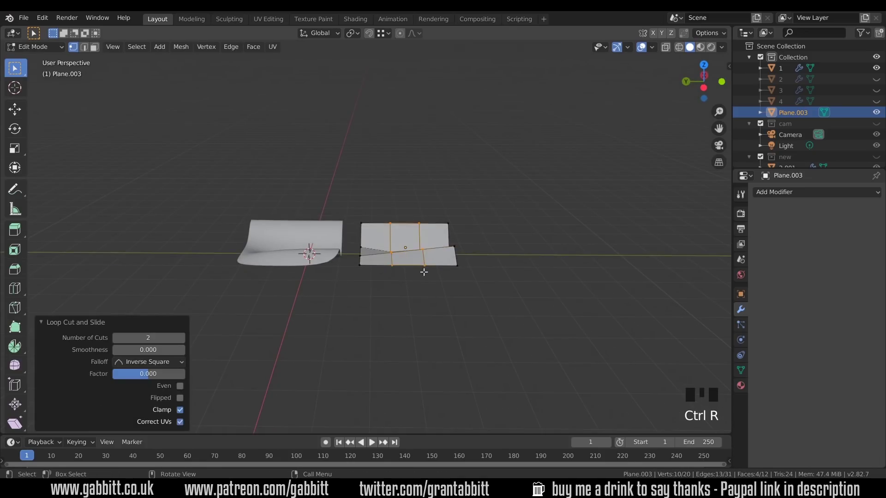
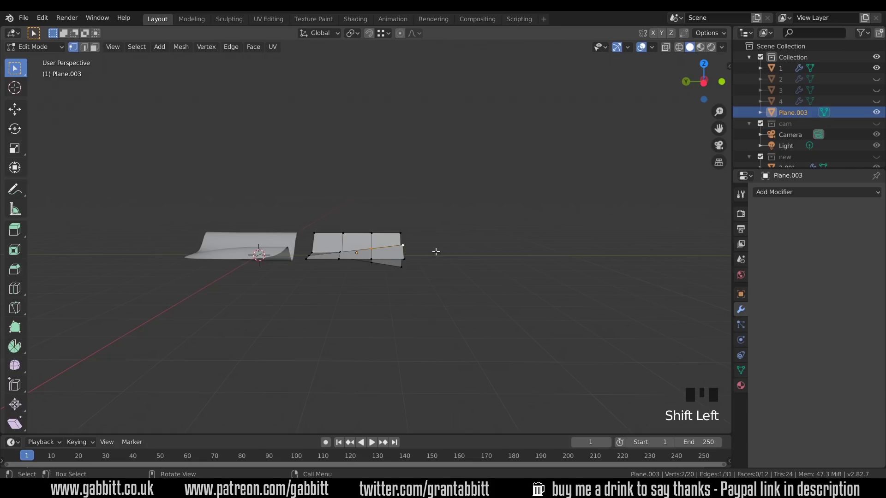
key(s)
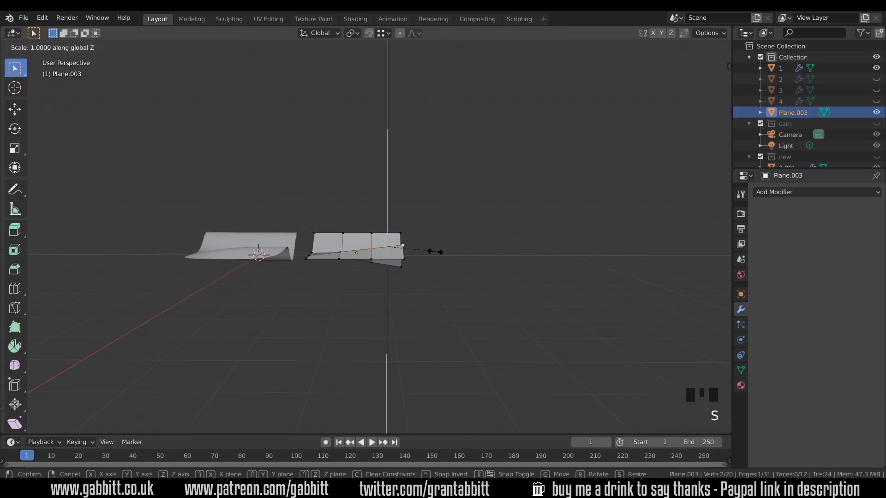
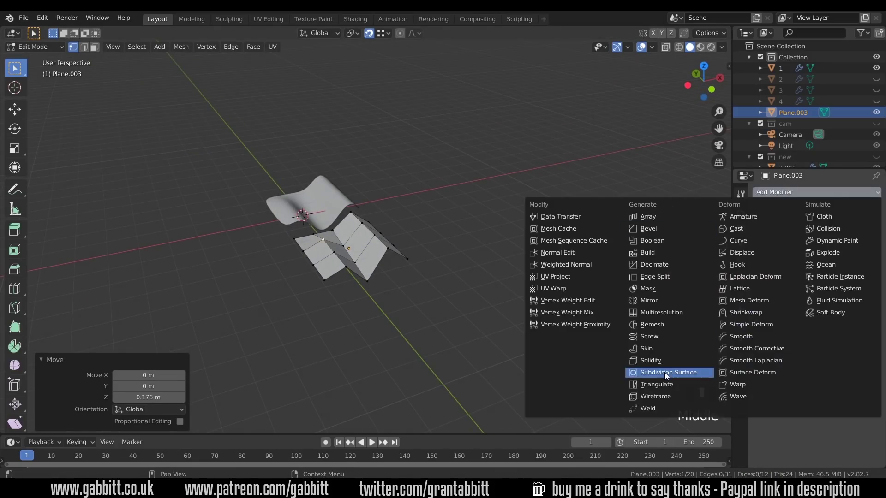
Step: Add a Subdivision Surface modifier to the ridge plane and view the smoothed result in Object Mode
click(668, 378)
drag(815, 281, 383, 251)
key(Tab)
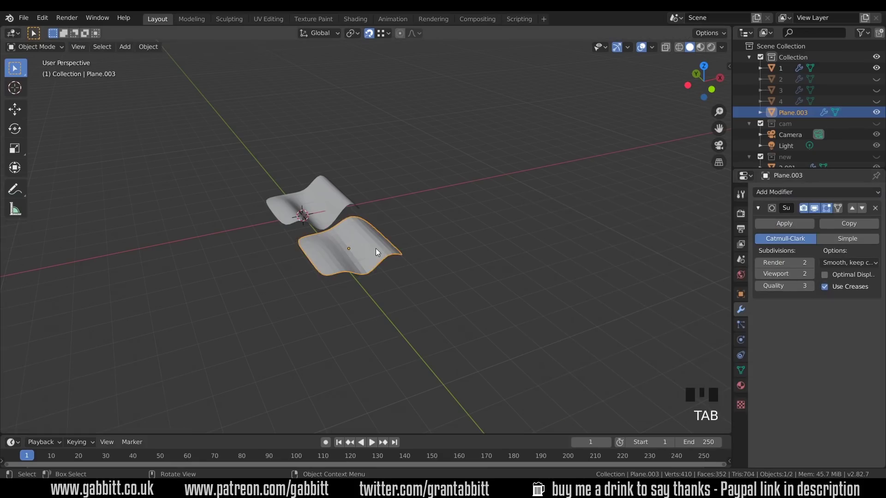
Step: Show only the recessed-hole panel in the outliner and frame it in the viewport
drag(379, 252, 365, 273)
drag(365, 273, 463, 230)
key(KP_Decimal)
drag(482, 246, 439, 253)
drag(398, 265, 507, 320)
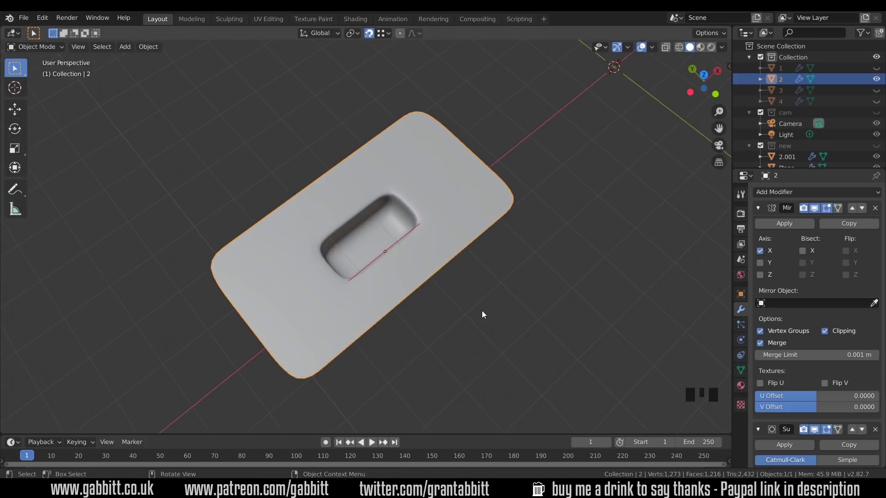
scroll(down, 3)
key(KP_7)
Step: Add a plane below the recessed-hole panel and stretch it along X and Y to match
right_click(366, 359)
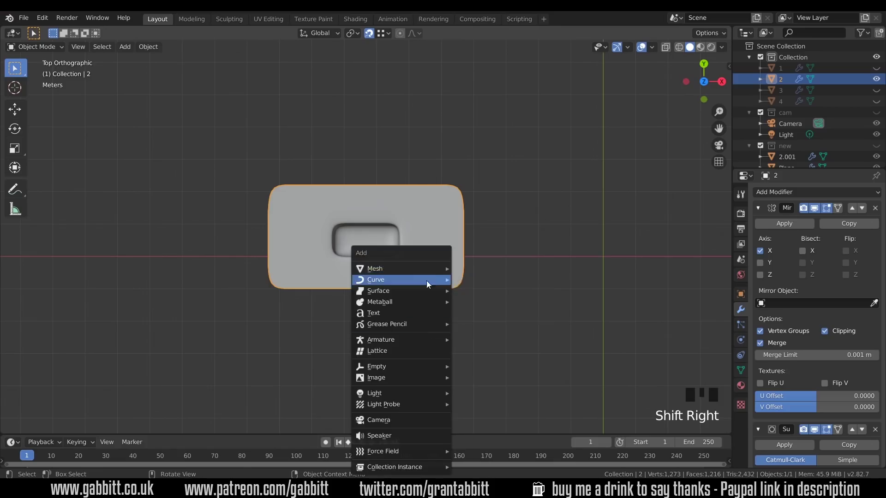
key(shift+a)
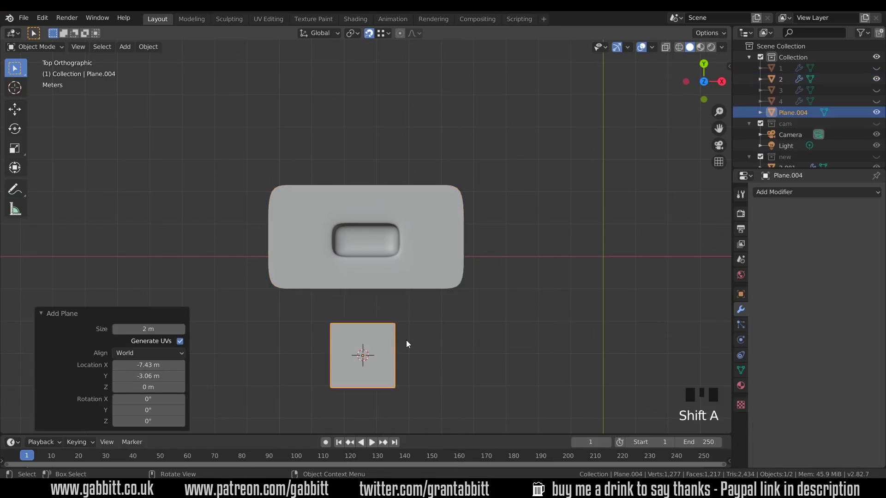
key(s)
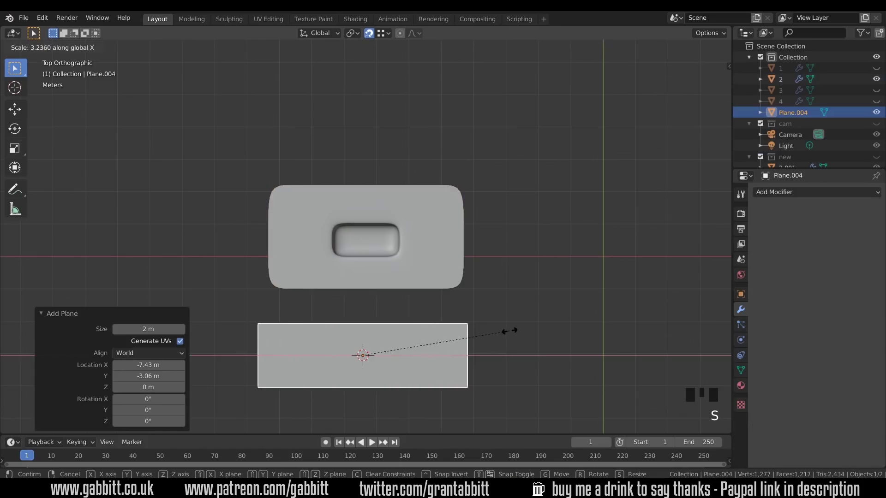
key(s)
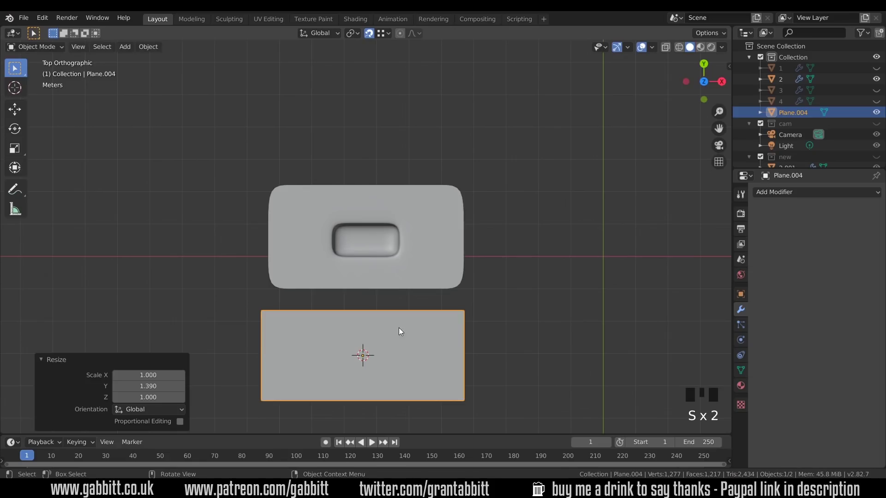
Step: Select the recessed-hole panel and enter Edit Mode to inspect its mirrored half-mesh
click(418, 271)
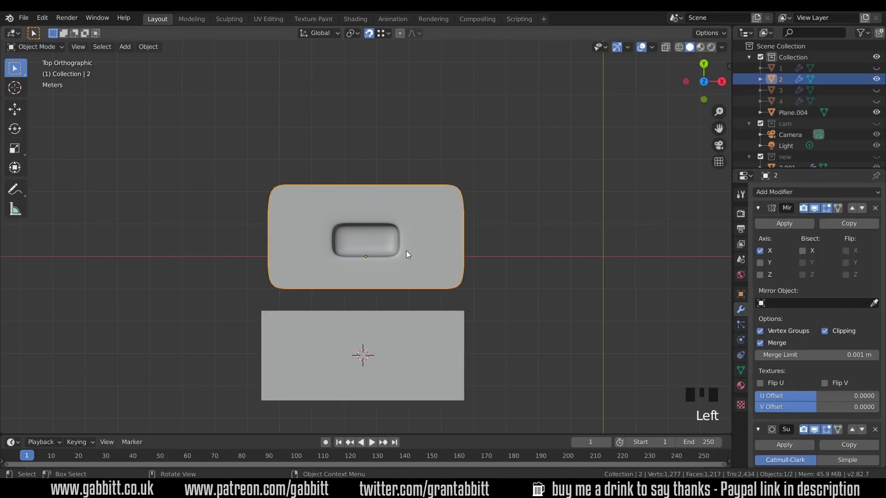
key(Tab)
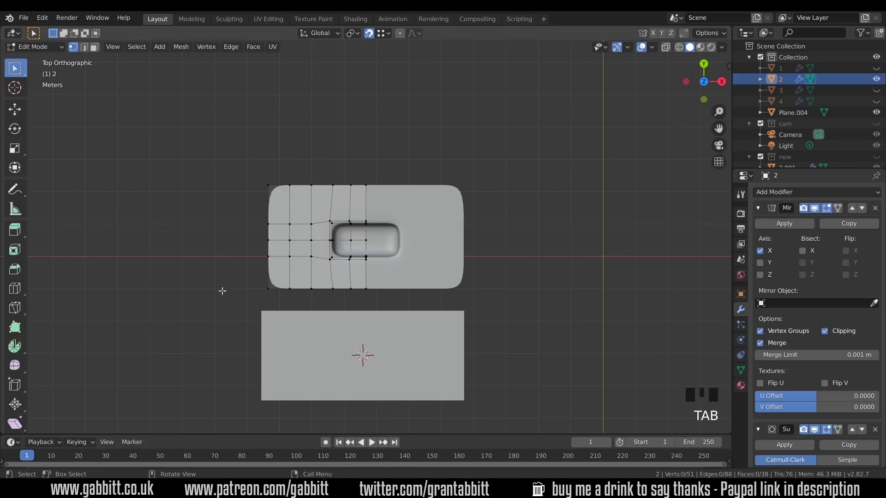
Step: Select Plane.004 and AutoMirror it across the X axis from the Edit side panel
key(Tab)
click(357, 326)
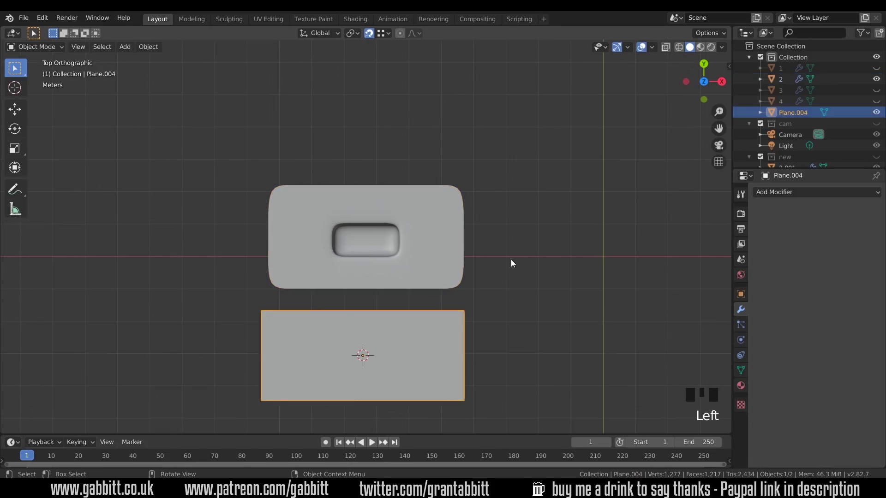
key(n)
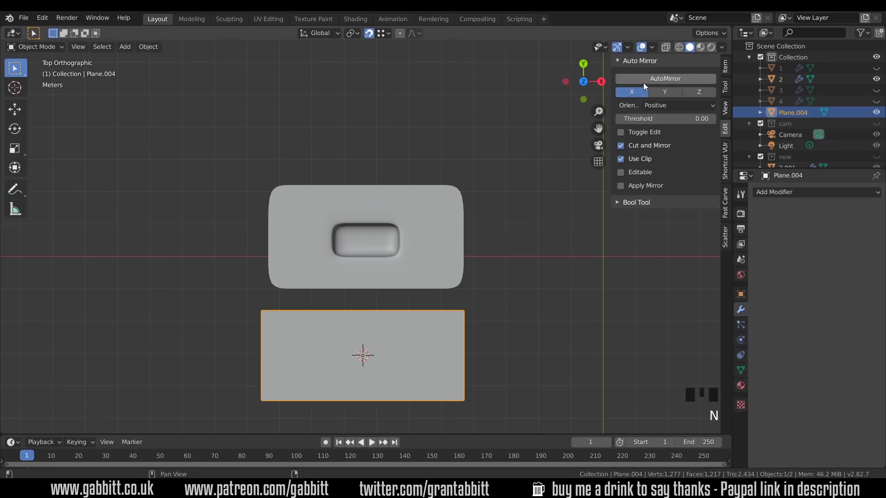
drag(646, 87, 382, 333)
Step: Loop-cut the mirrored half into a grid with two crosswise loops and one lengthwise loop
key(Tab)
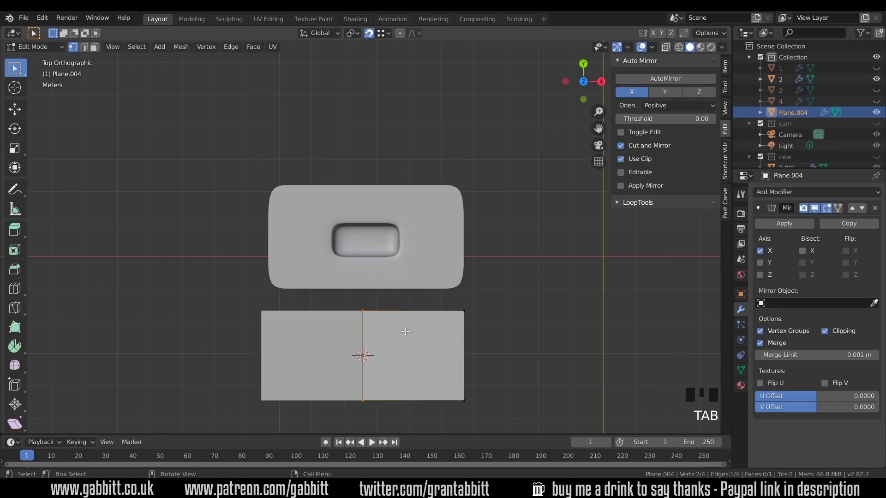
key(ctrl+r)
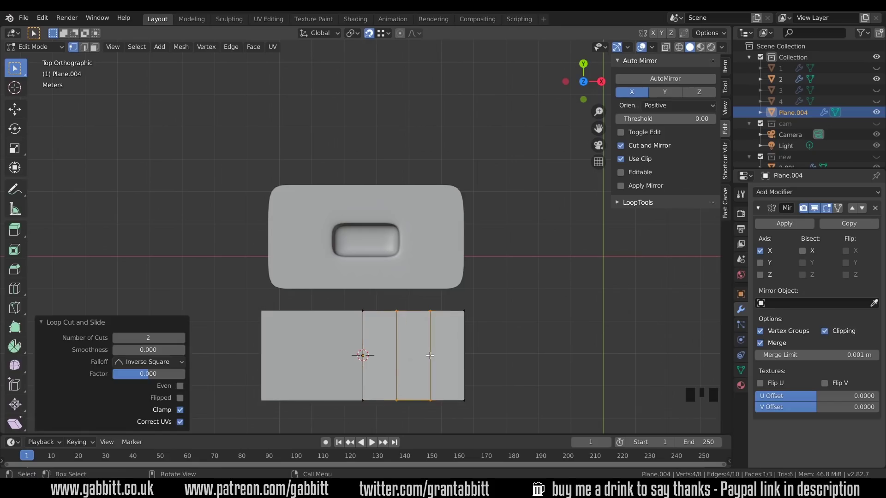
key(ctrl+r)
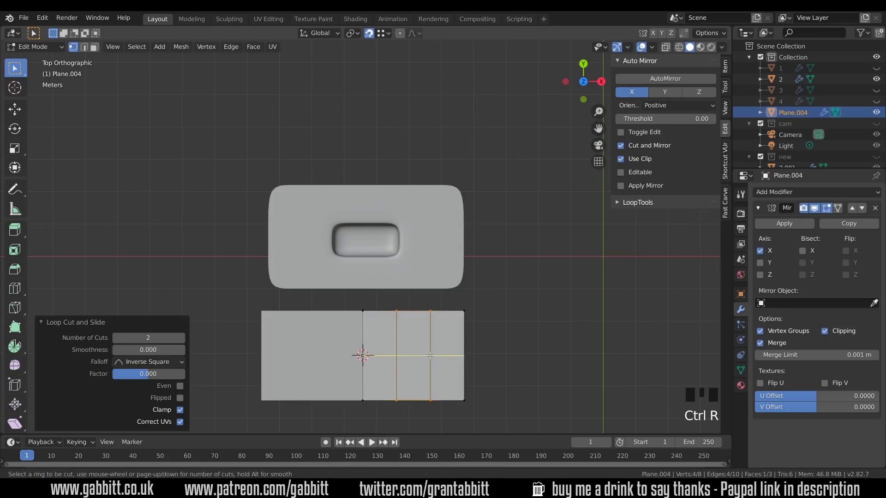
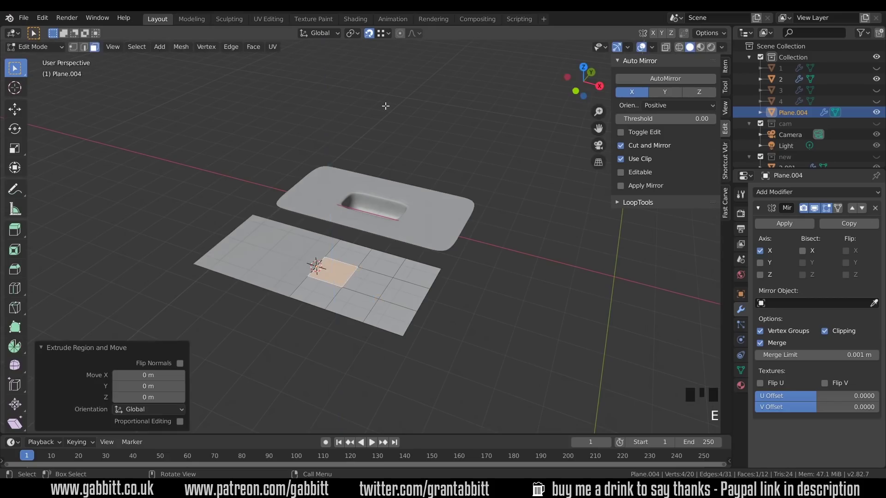
Step: Try extruding the centre face down into a hole, then undo it and orbit to look down on the panels
click(375, 40)
key(e)
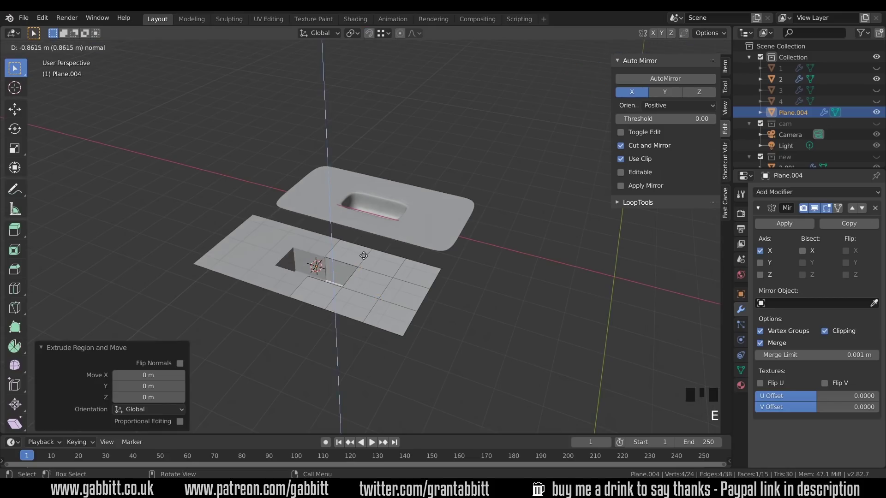
key(ctrl+z)
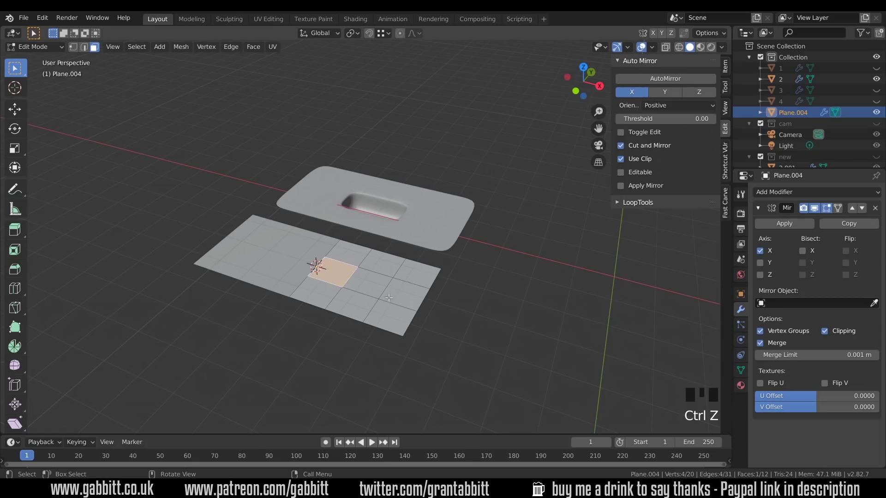
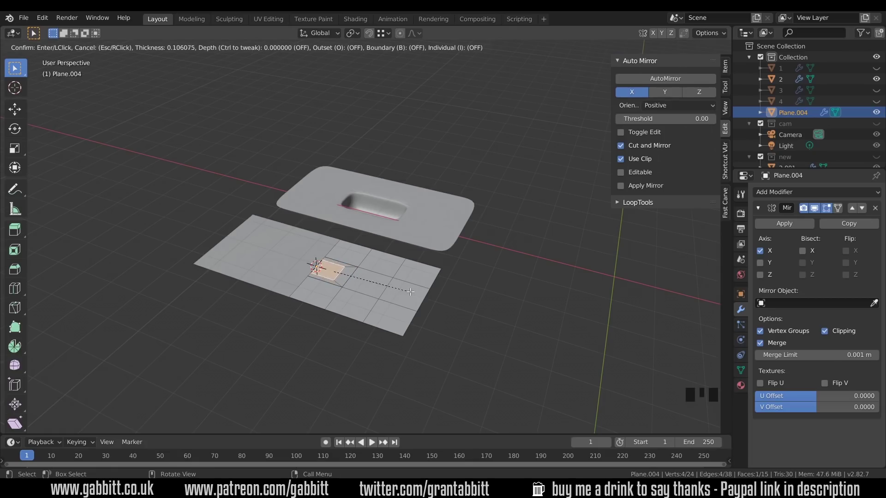
drag(389, 295, 378, 331)
Step: Enter Edit Mode on the grid panel and undo the inset and previous mesh change
key(Tab)
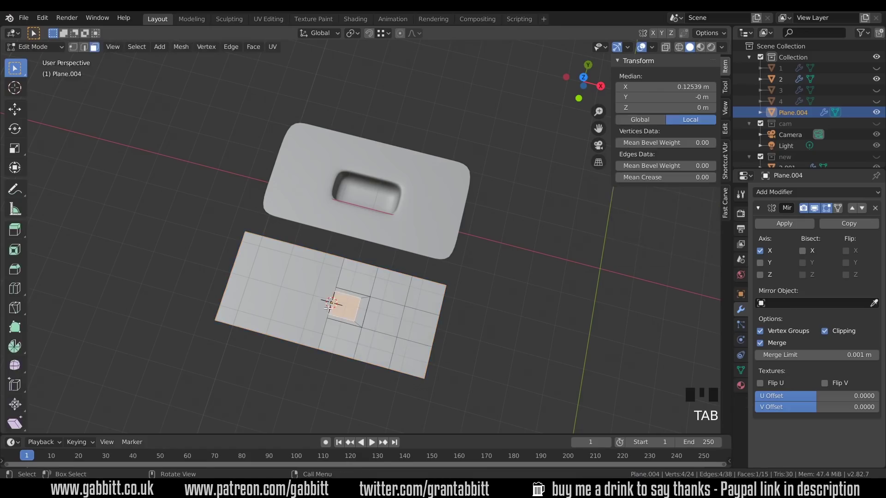
key(ctrl+z)
key(ctrl+z)
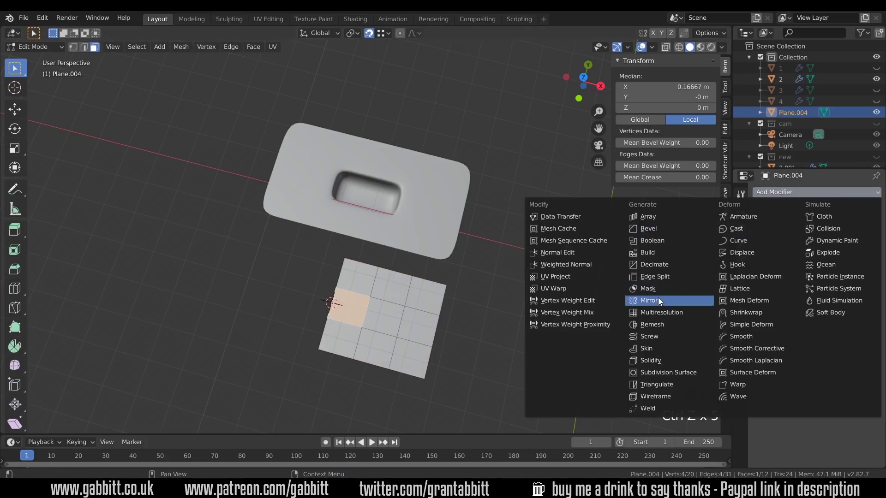
drag(659, 295, 830, 337)
Step: Apply the panel's scale with Ctrl+A in Object Mode and return to Edit Mode
key(Tab)
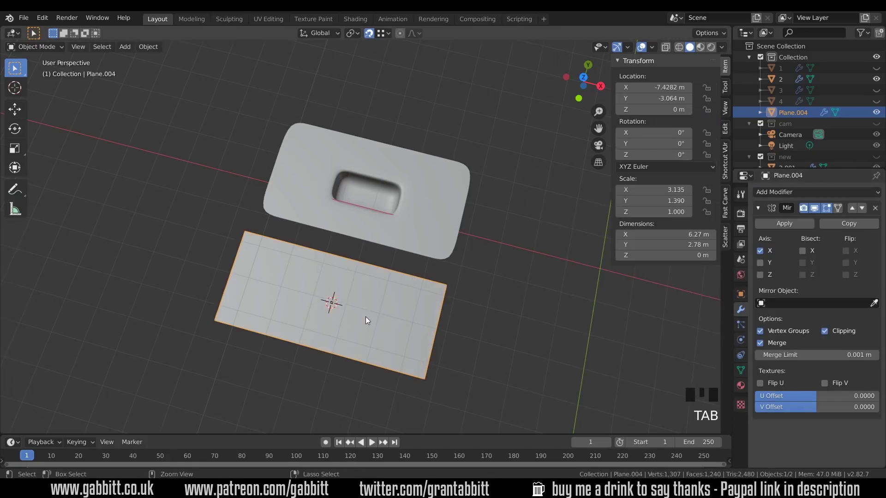
key(ctrl+a)
key(Tab)
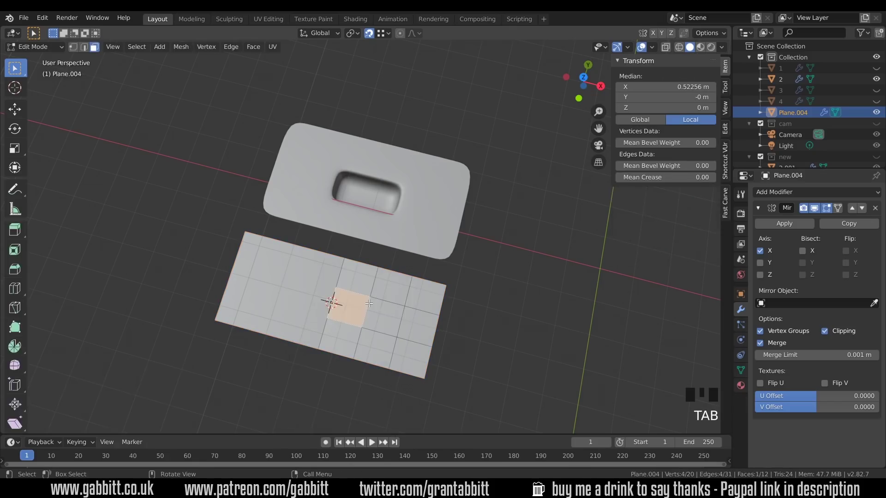
Step: Inset the centre face and extrude it down along its normal into a rectangular pocket
key(i)
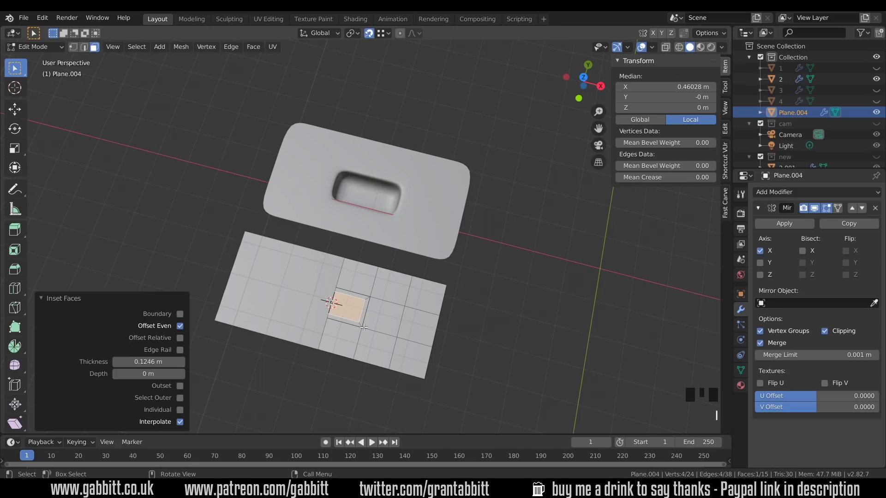
key(e)
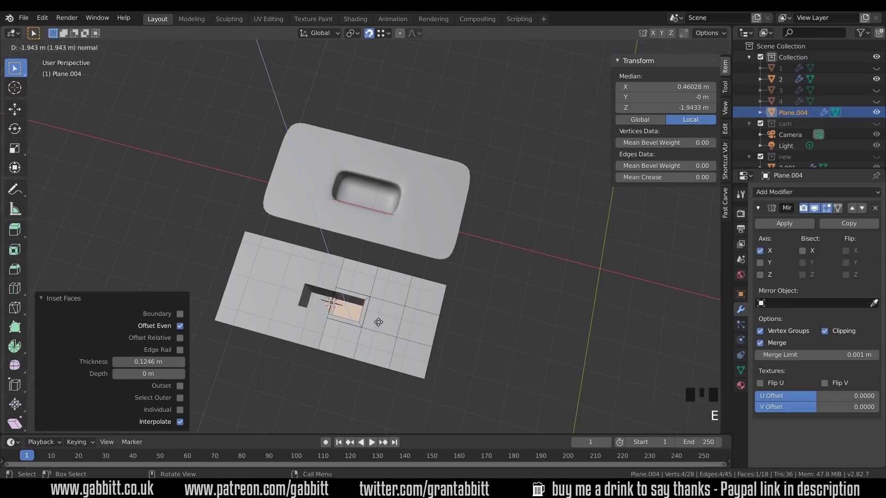
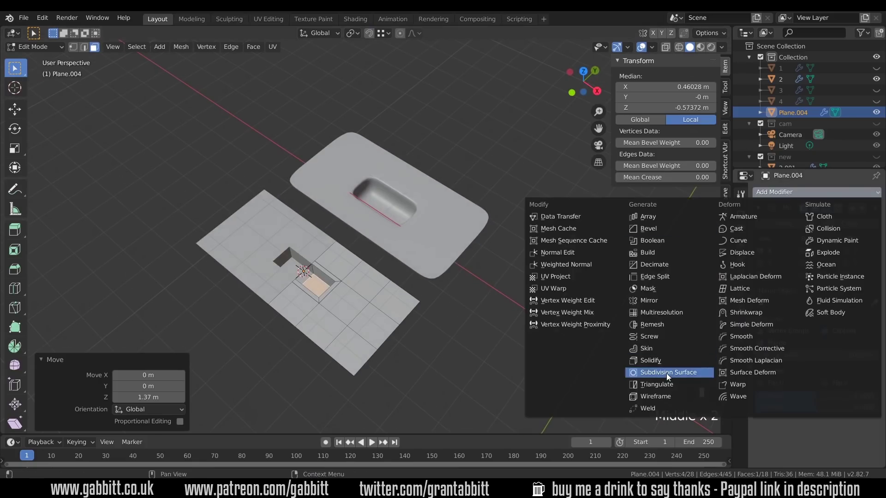
Step: Add a Catmull-Clark Subdivision Surface modifier at level 2 and compare both panels in Object Mode
drag(668, 375, 760, 209)
drag(760, 209, 813, 298)
drag(813, 298, 395, 317)
drag(395, 317, 380, 327)
key(Tab)
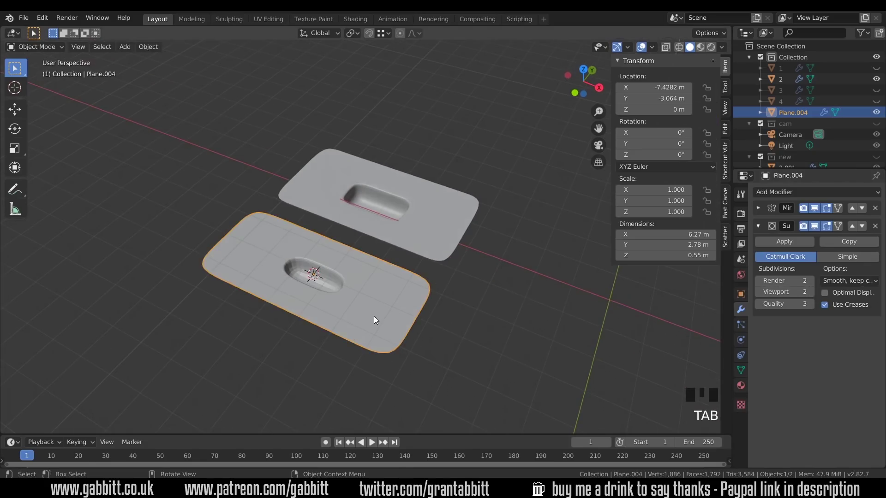
drag(379, 295, 432, 289)
Step: Select both hole panels and slide new edge loops close to the pocket rims to sharpen them
drag(432, 289, 489, 211)
click(490, 212)
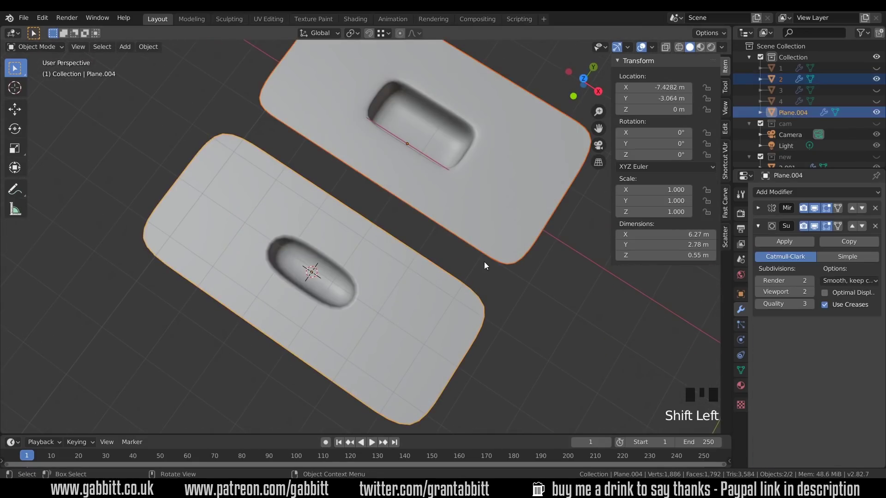
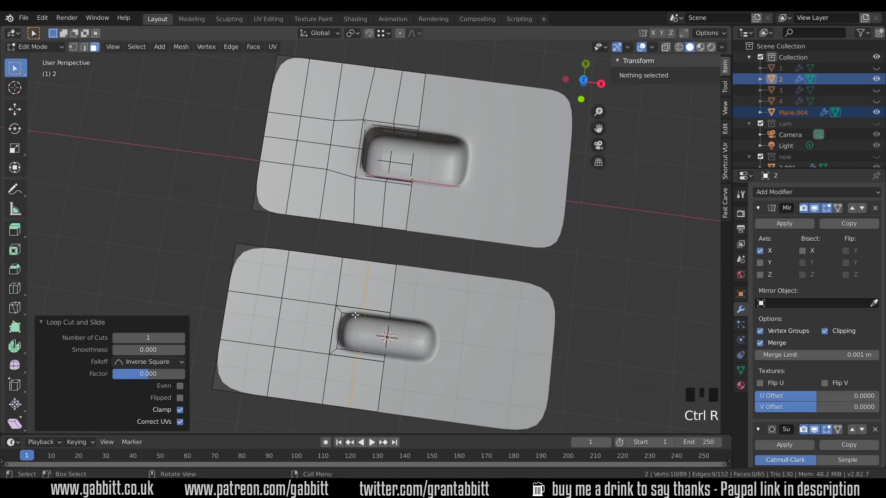
key(ctrl+r)
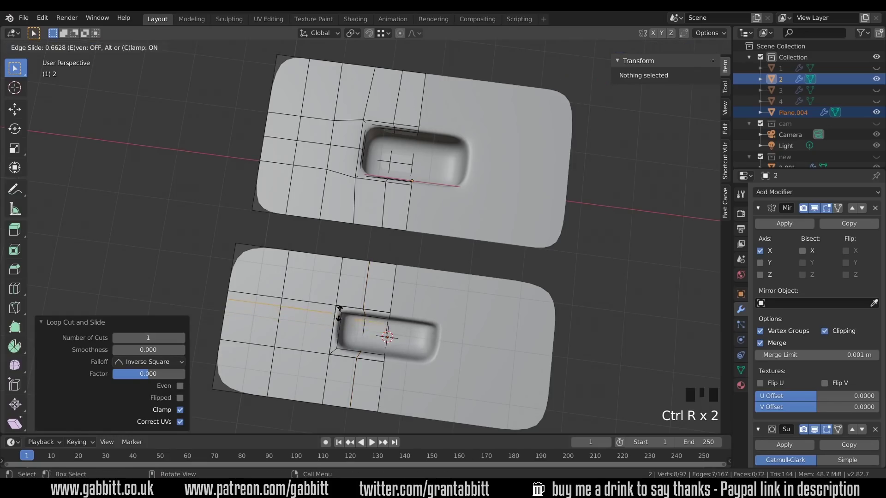
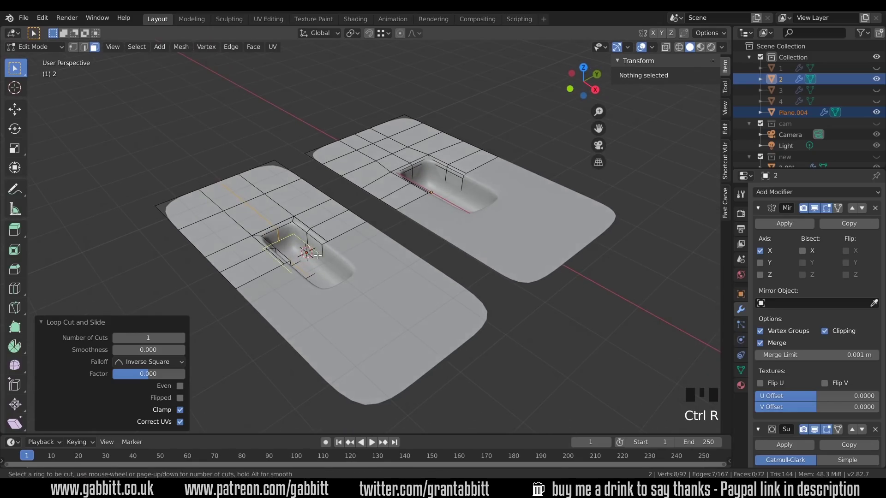
key(Tab)
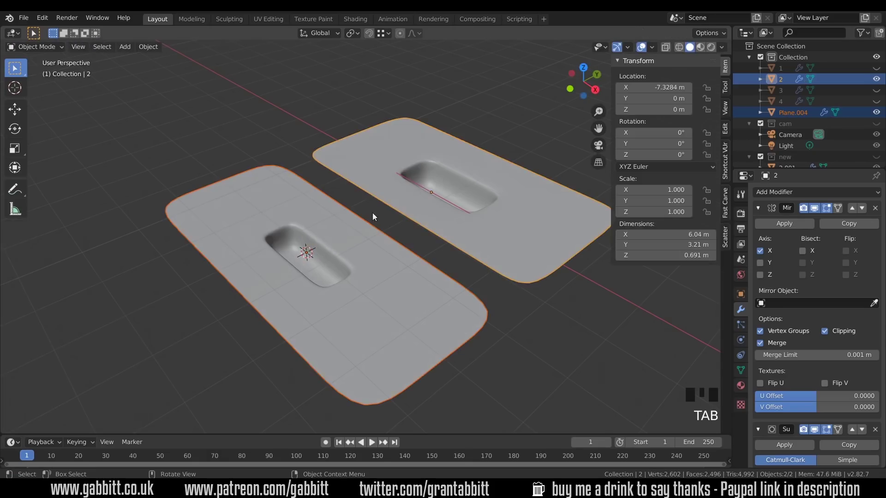
Step: Extrude Plane.005's centre face down into a square hole and bevel its rim edges with 2 segments
key(Tab)
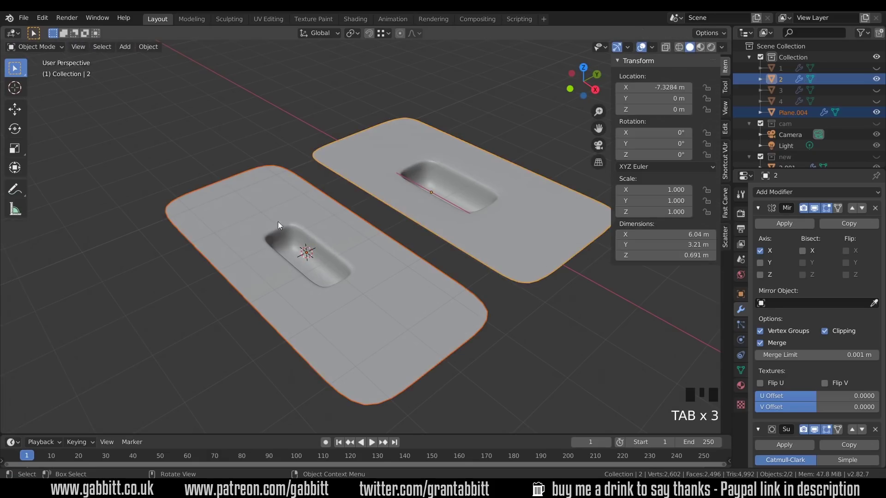
key(Tab)
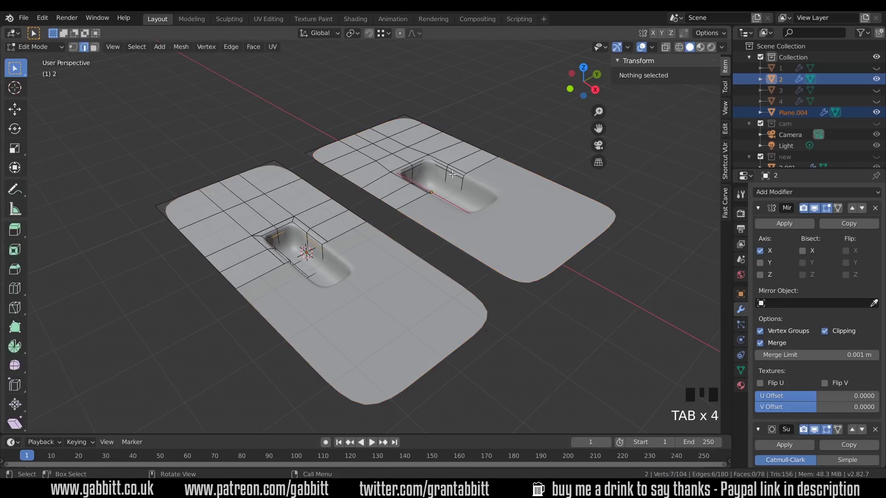
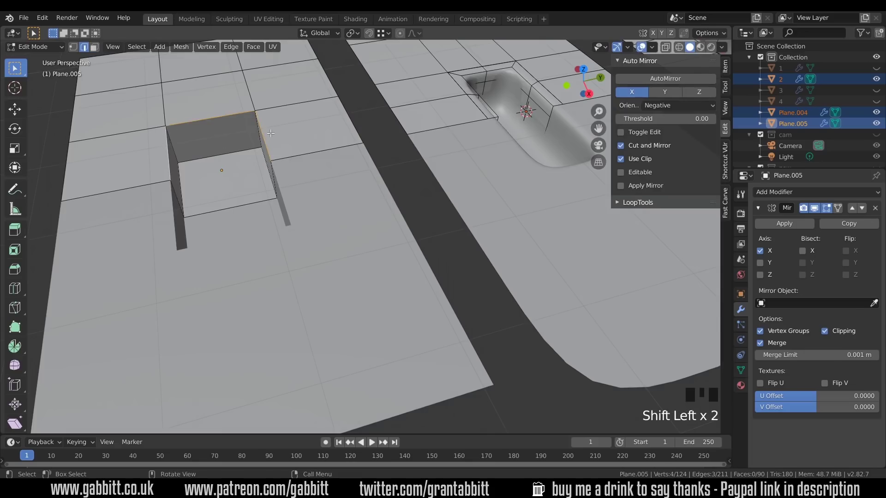
key(ctrl+b)
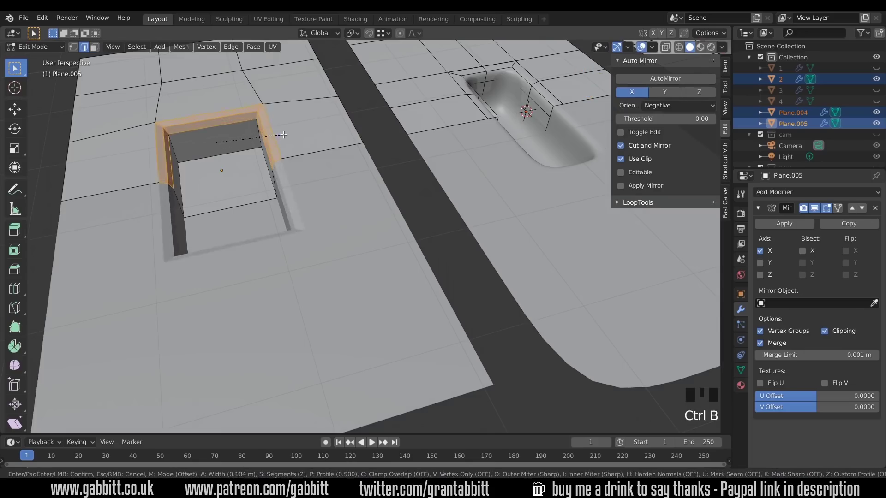
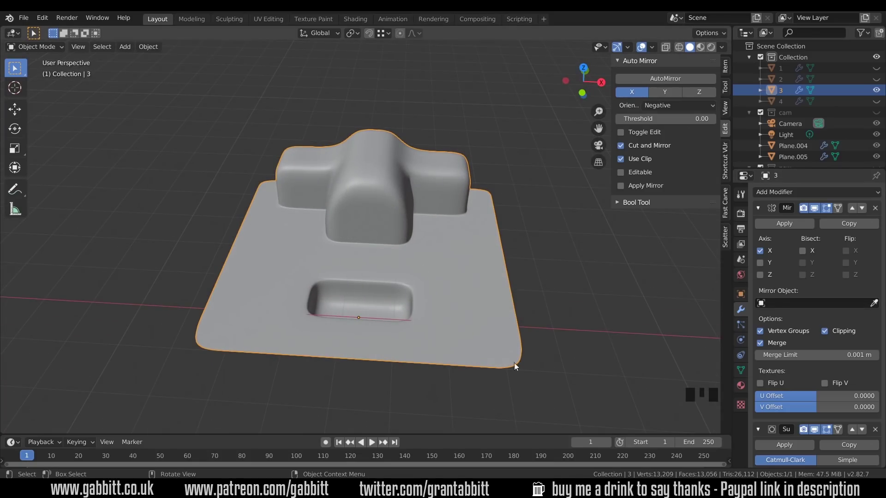
Step: Inspect the T-bulge panel from the side, then select the recessed-hole panel for copying
drag(519, 229, 572, 204)
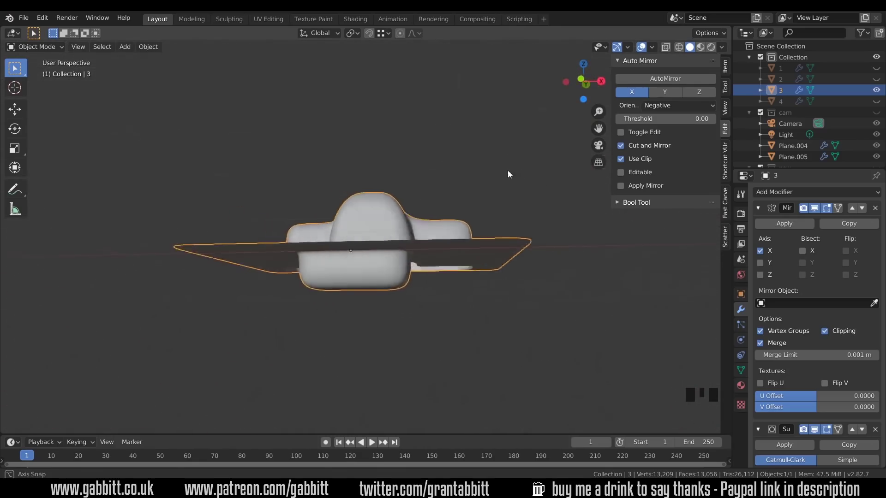
scroll(down, 3)
drag(456, 294, 879, 82)
click(879, 82)
Step: Duplicate the recessed-hole panel with Shift+D and set the copy aside
key(shift+d)
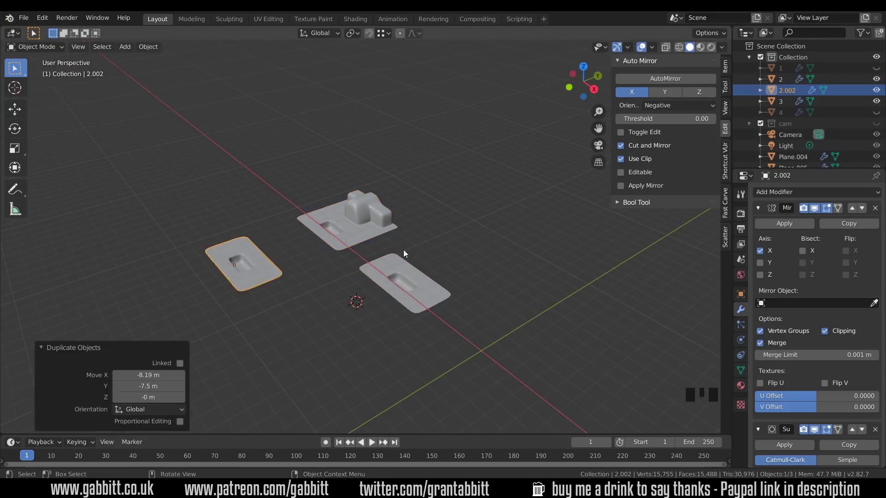
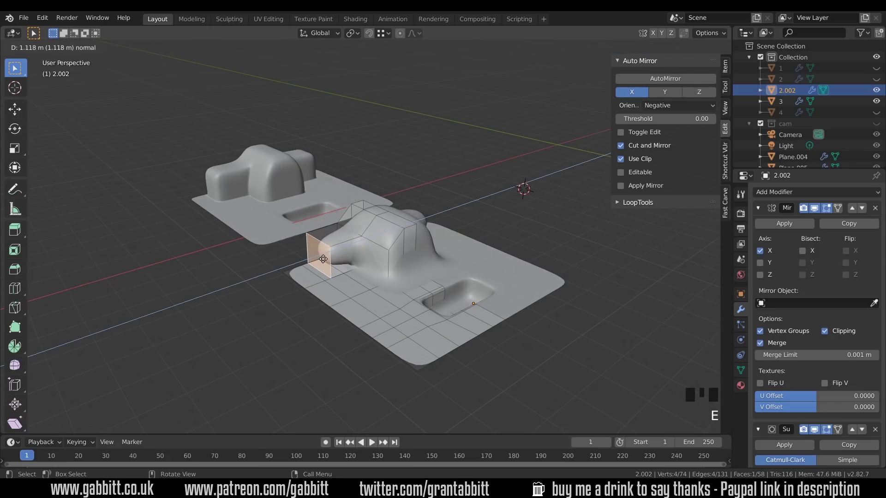
Step: Undo the end-face extrusion, then extrude the bulge's side arm outward along X from the reselected faces
key(ctrl+z)
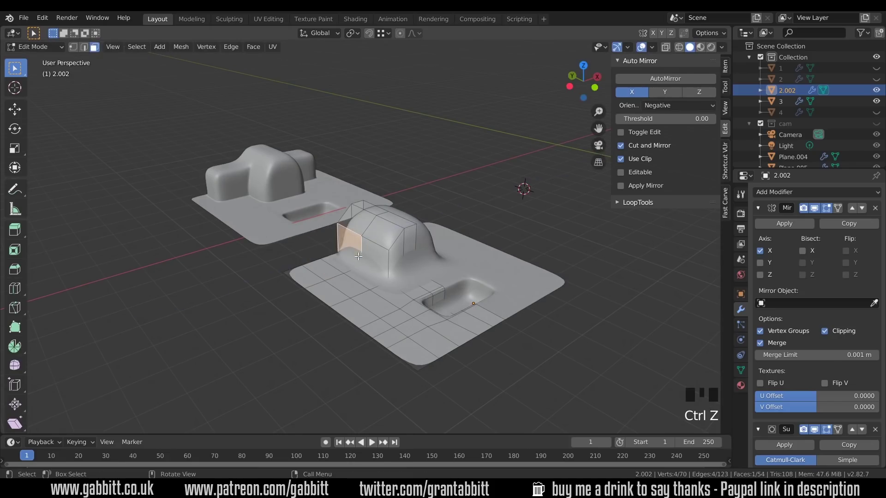
double_click(332, 267)
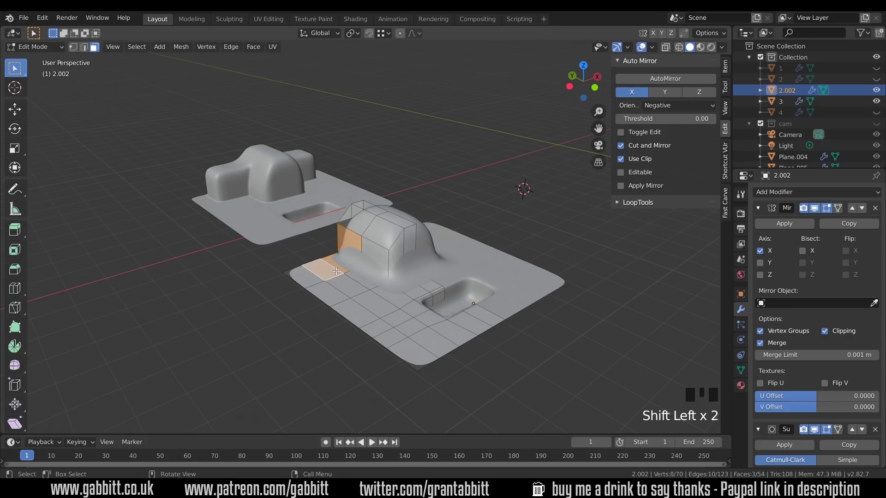
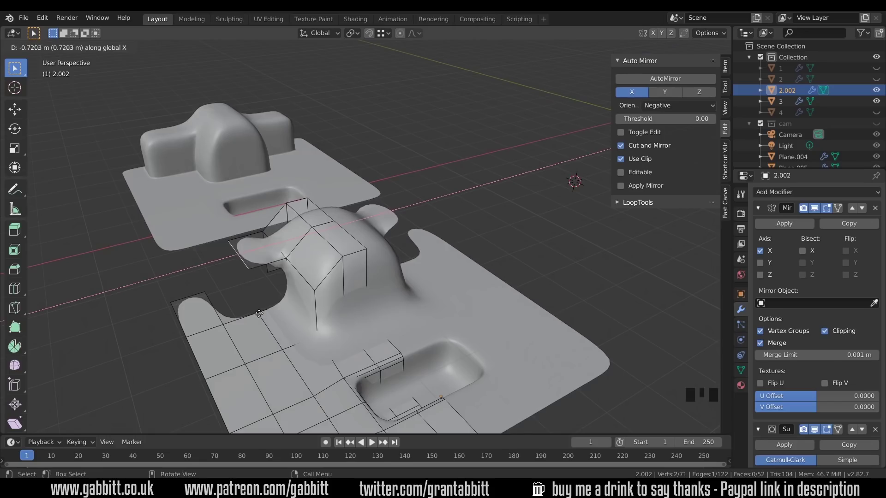
key(ctrl+z)
click(372, 39)
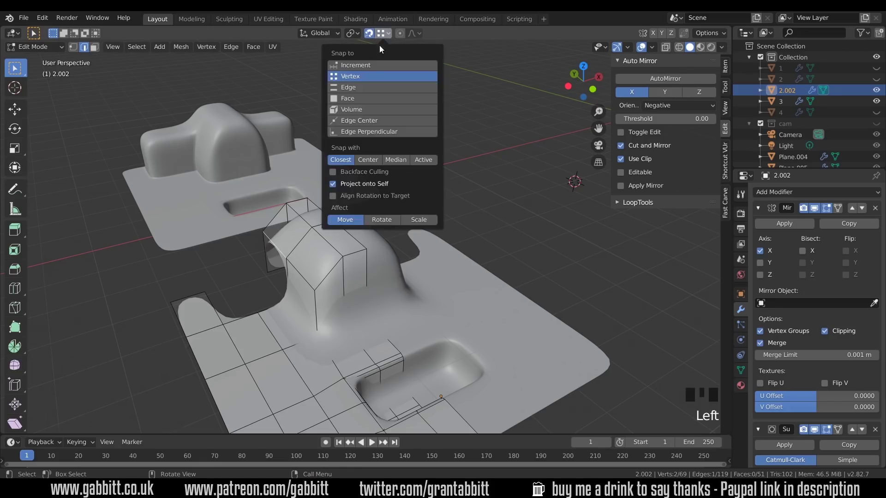
key(e)
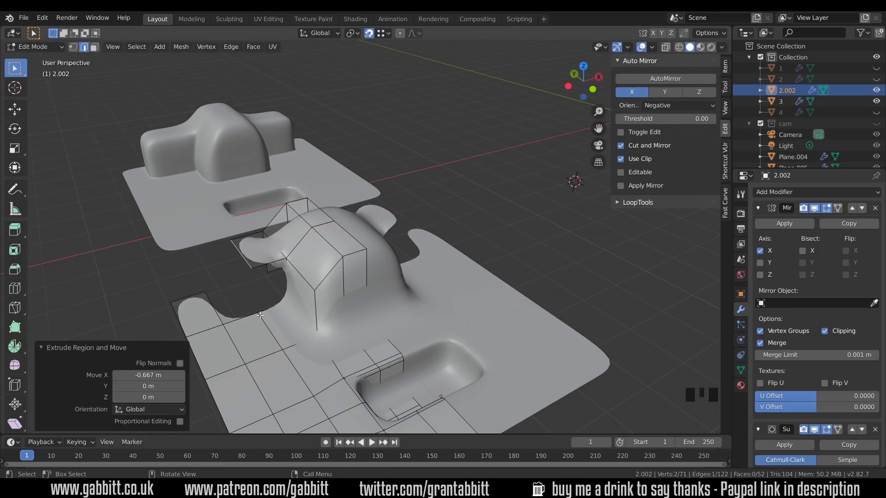
key(e)
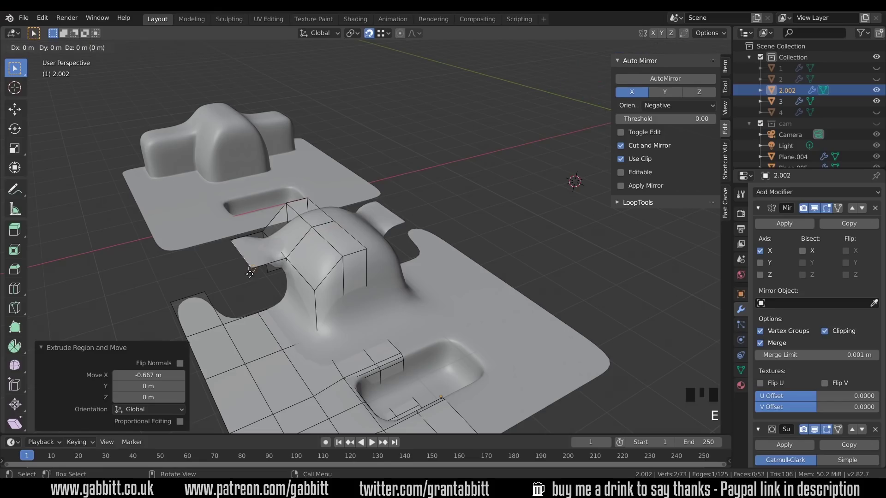
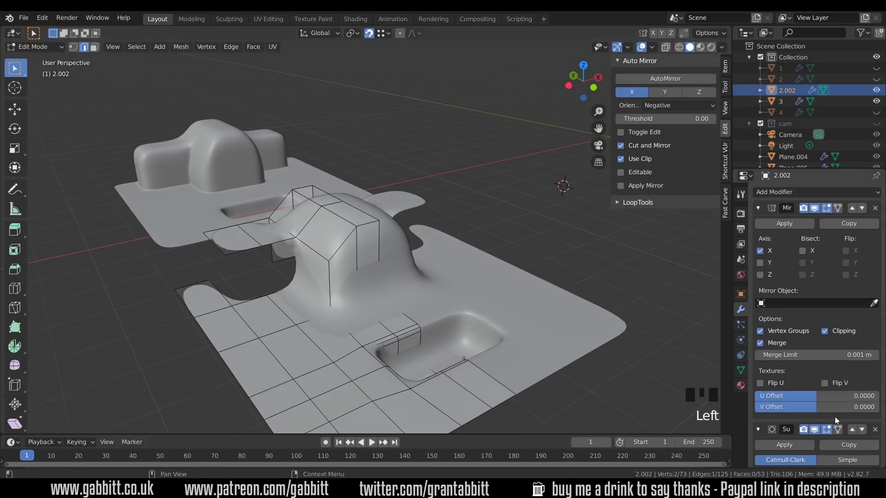
Step: Show the control cage and fill faces across the channel gap on the front block
click(842, 434)
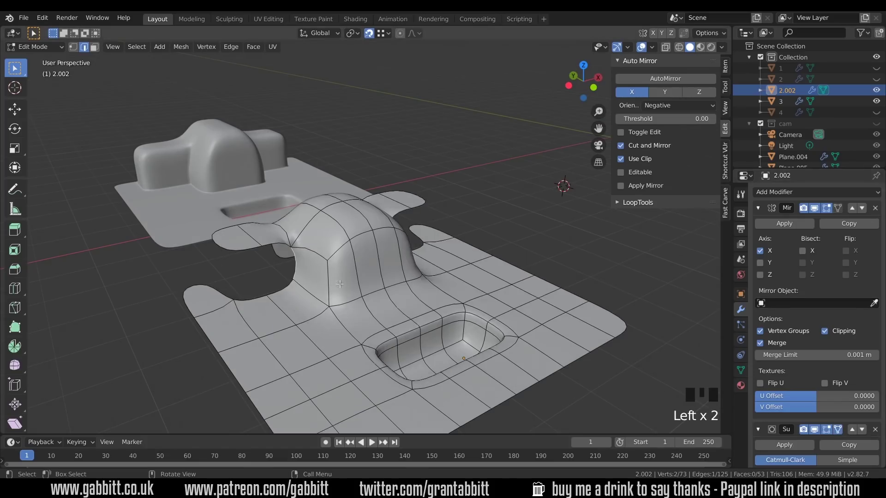
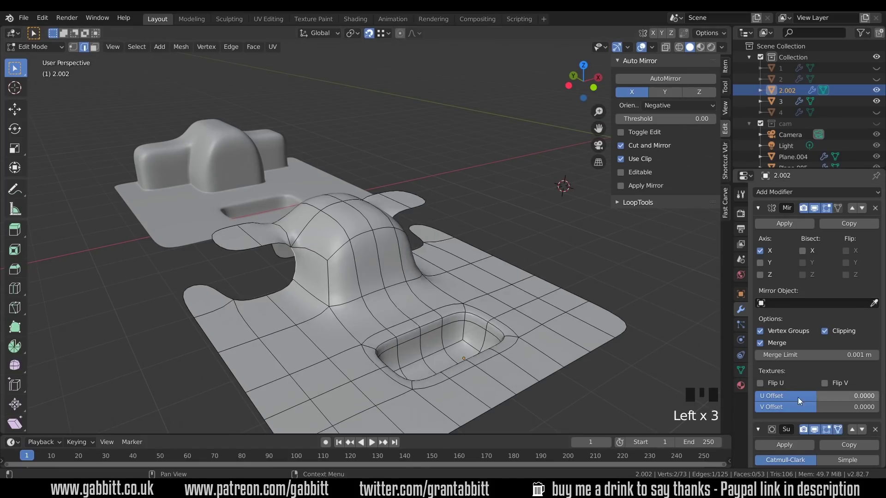
click(842, 431)
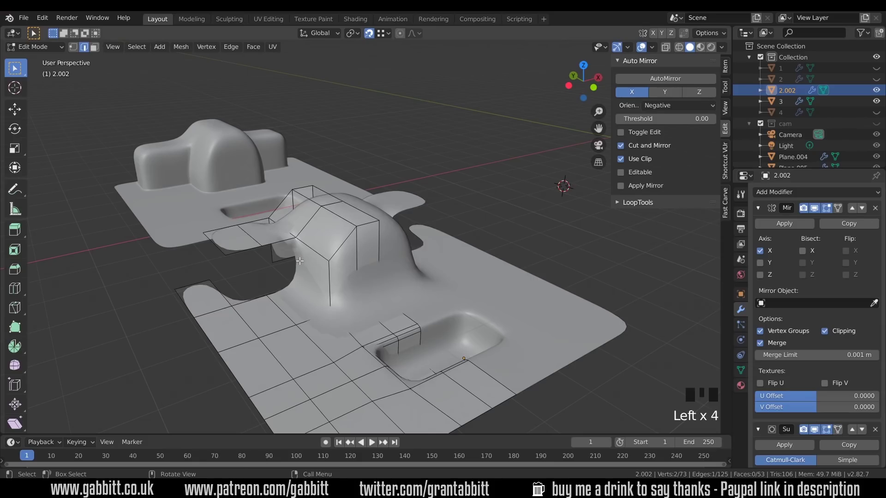
key(f)
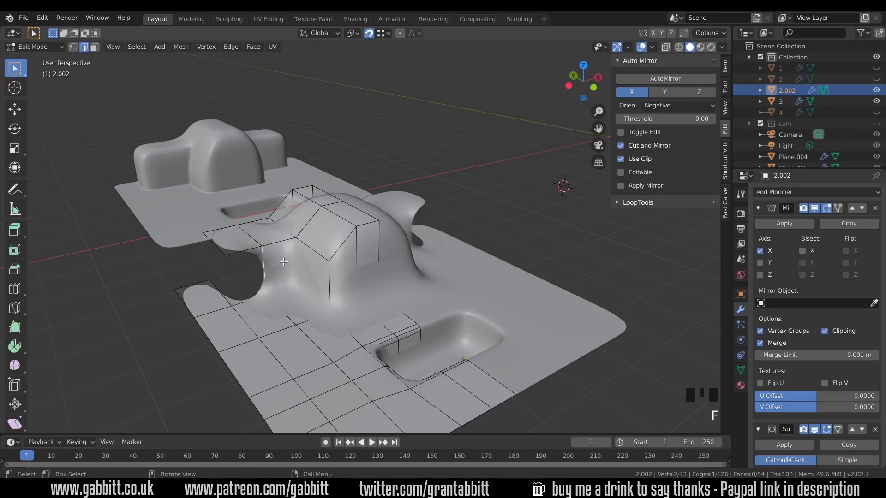
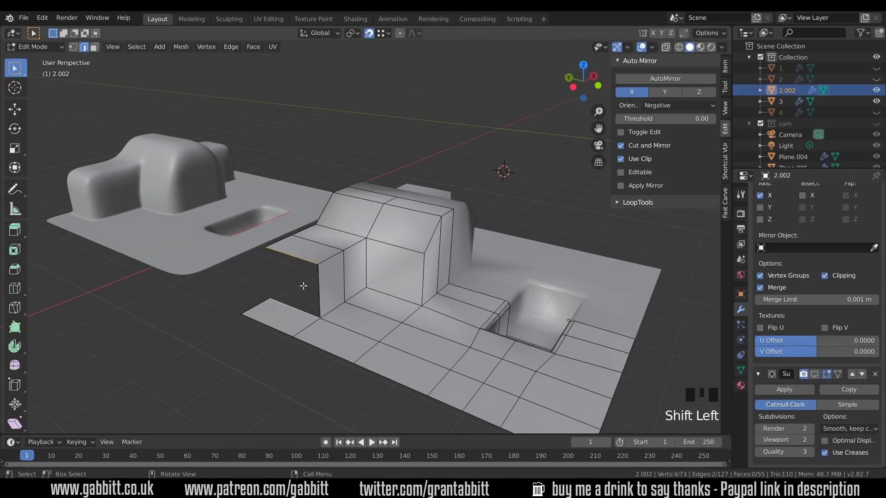
key(f)
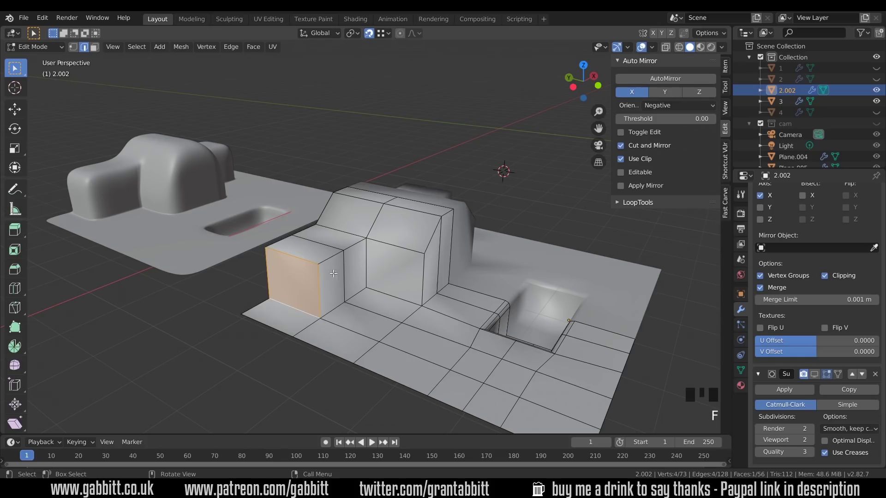
Step: Undo back to the open channel, then refill the faces so the front arm becomes a closed solid block
key(ctrl+z)
key(ctrl+z)
key(ctrl+z)
key(ctrl+z)
key(ctrl+z)
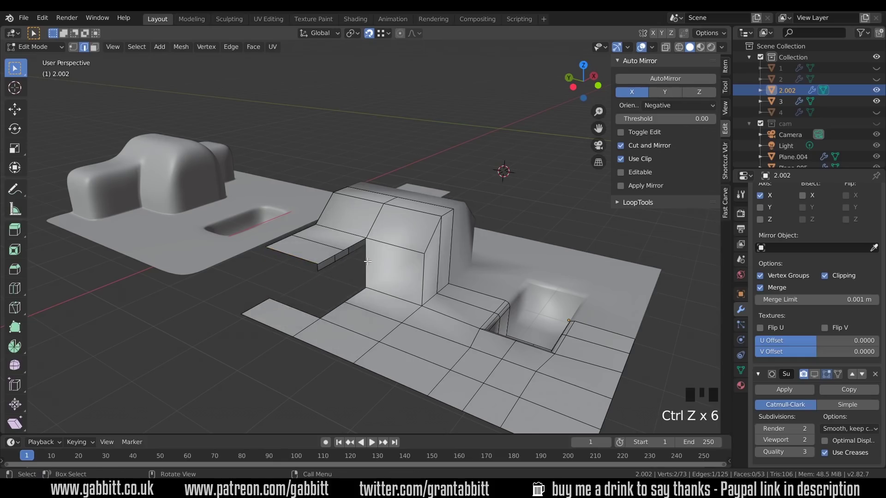
key(f)
key(f)
key(f)
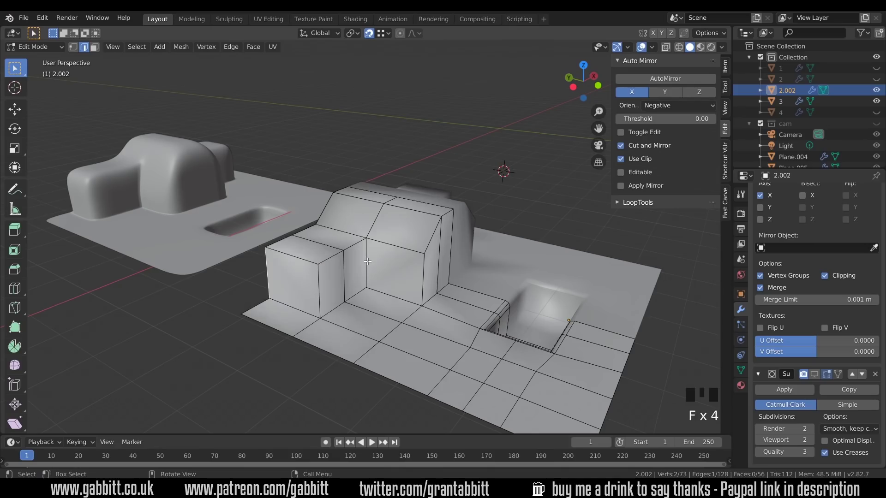
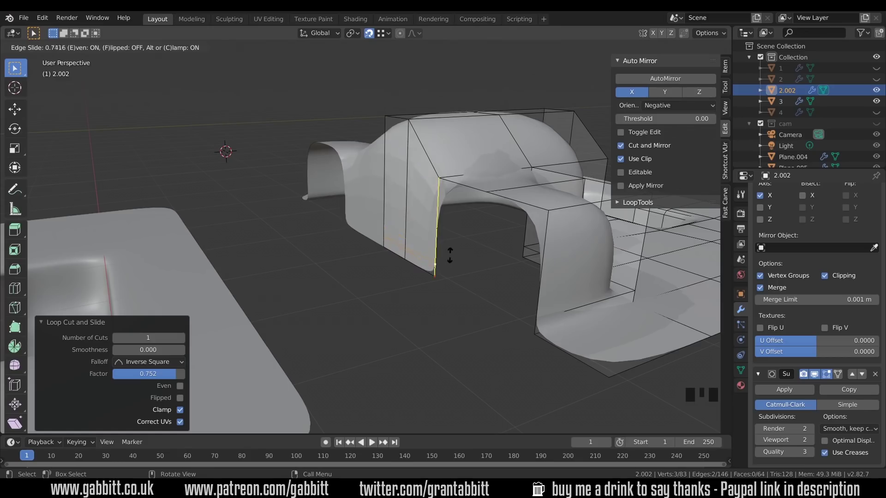
Step: Lower the new edge loop along Z and cut another supporting loop through the bulge with Ctrl+R
key(g)
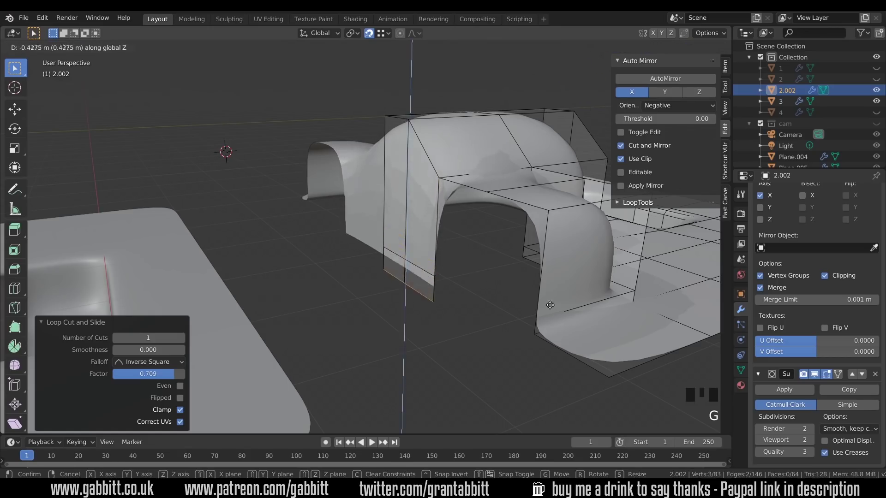
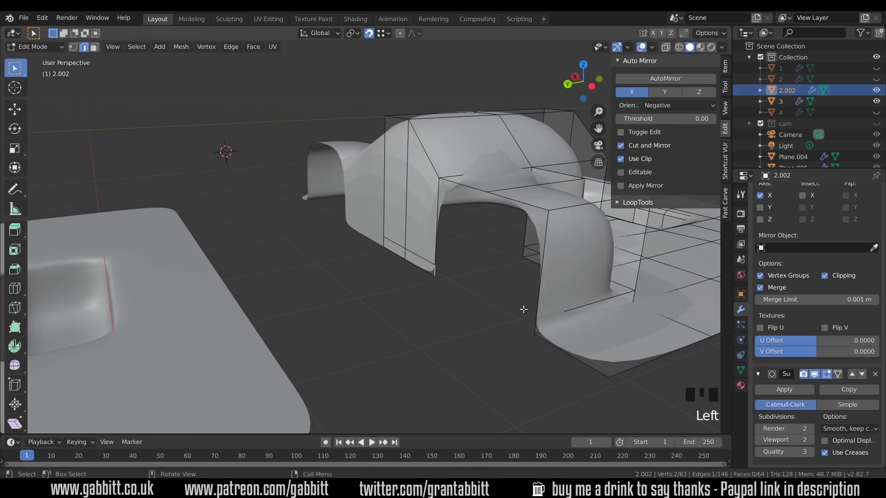
key(f)
middle_click(523, 304)
key(ctrl+r)
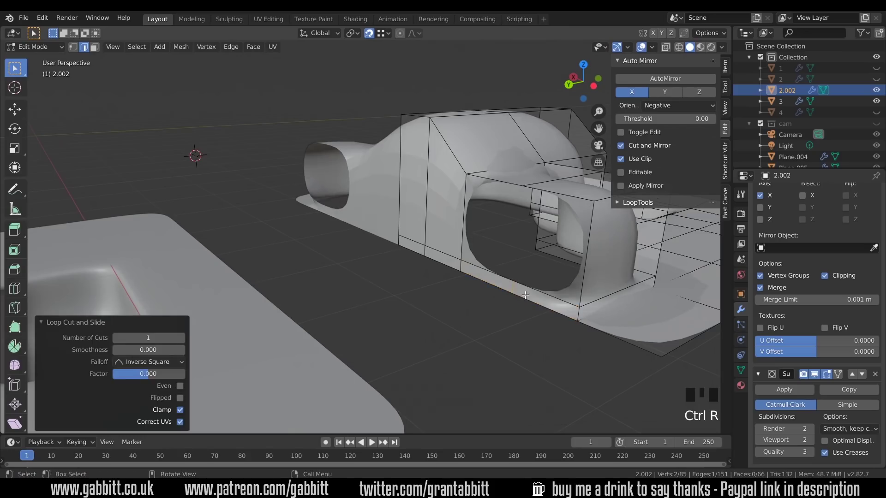
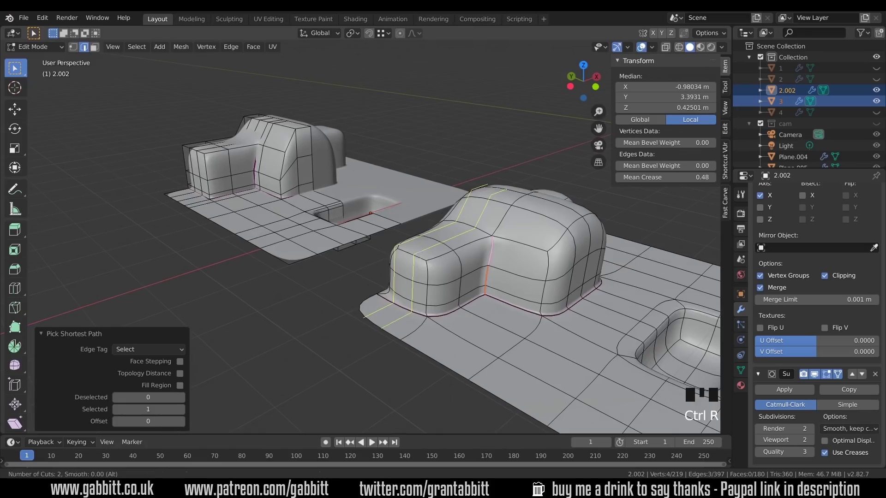
Step: Return to Object Mode and orbit to preview both smoothed, creased panels
key(Tab)
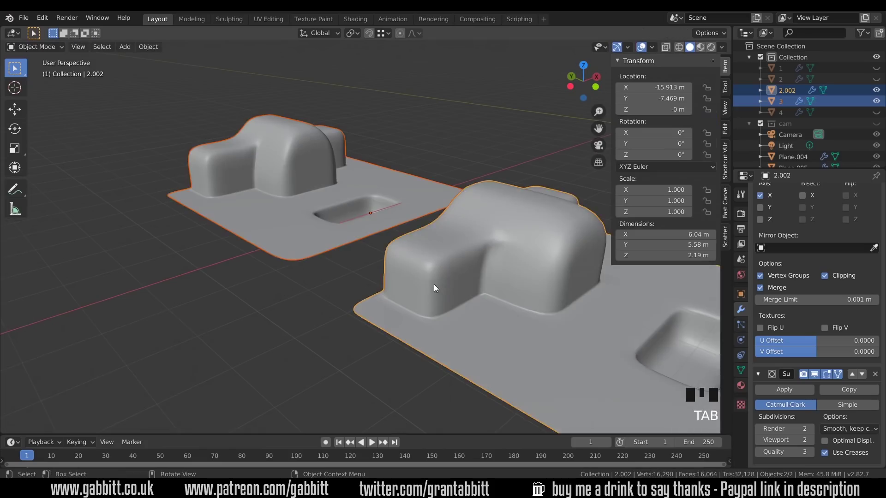
scroll(down, 3)
drag(415, 290, 461, 251)
Step: Cut two edge loops near the second bulge's inner corner, previewing the smoothed result between cuts
key(Tab)
drag(457, 244, 473, 232)
key(ctrl+r)
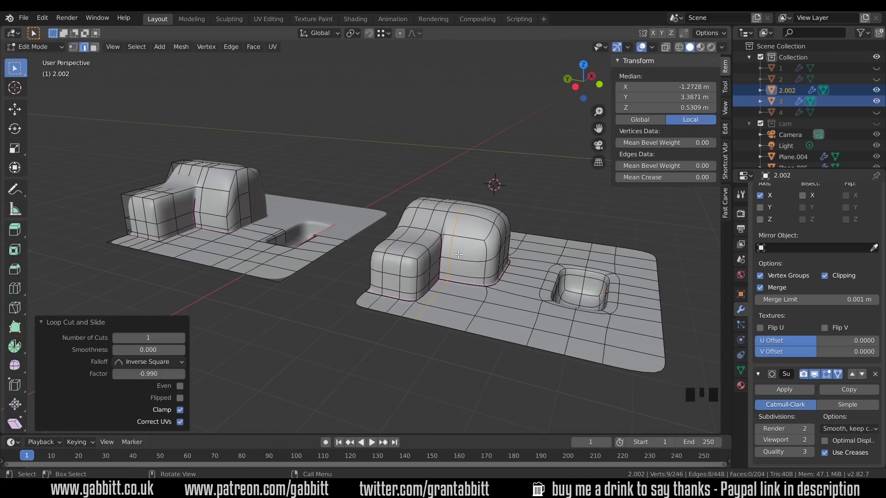
key(Tab)
drag(457, 266, 475, 267)
scroll(up, 3)
key(Tab)
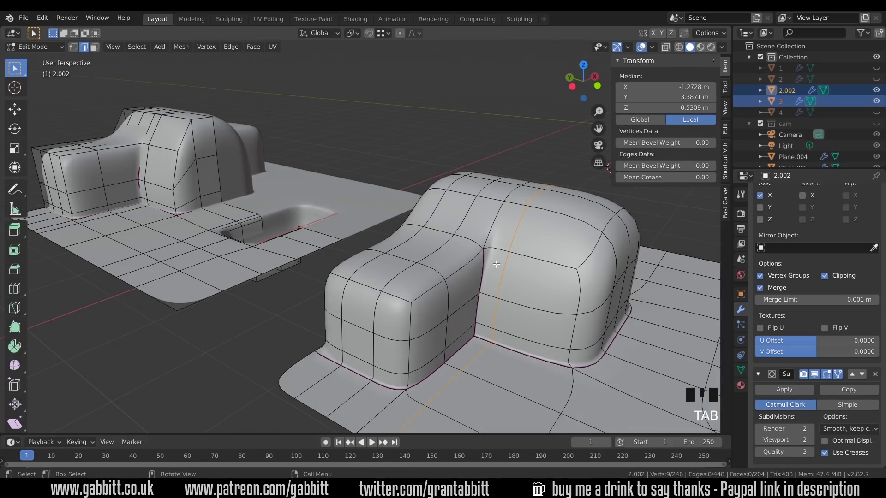
key(ctrl+r)
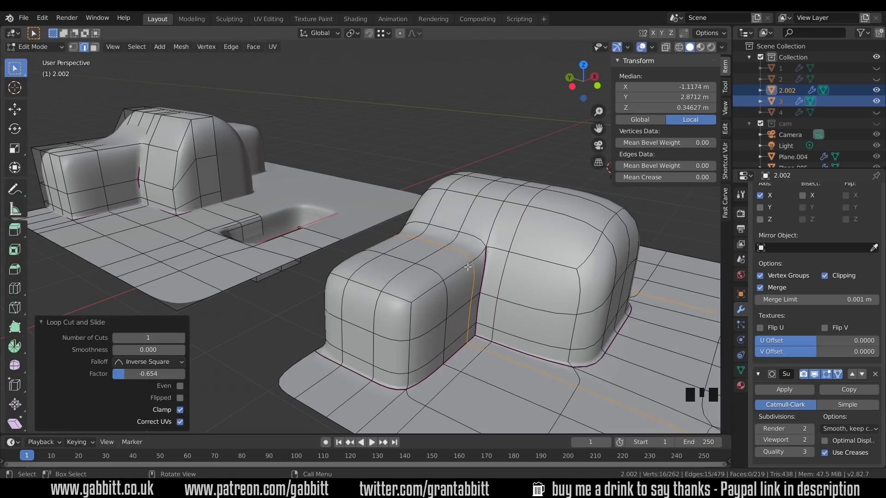
key(Tab)
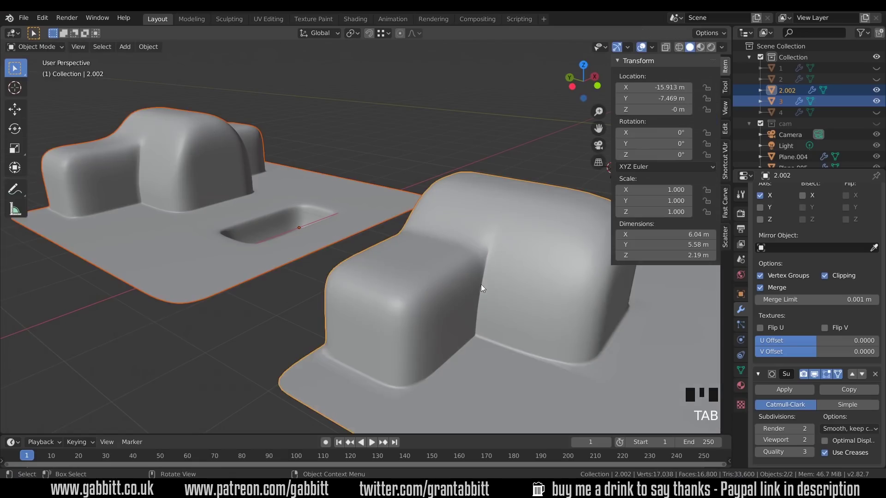
Step: Select the creased inner-corner edge and slide it along the surface, then check the smoothed shape
key(Tab)
click(484, 266)
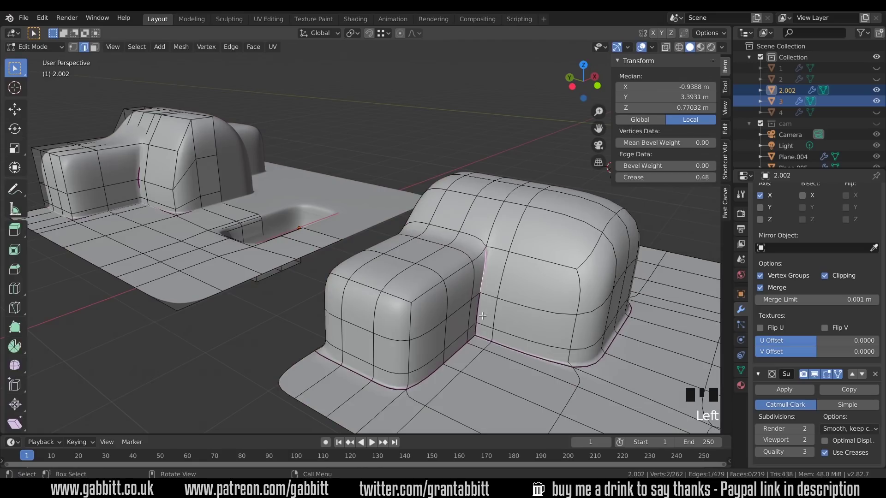
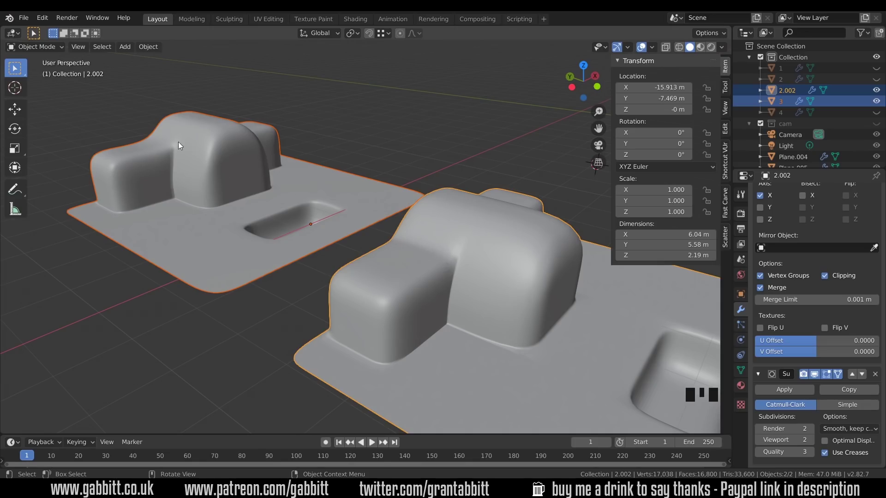
key(Tab)
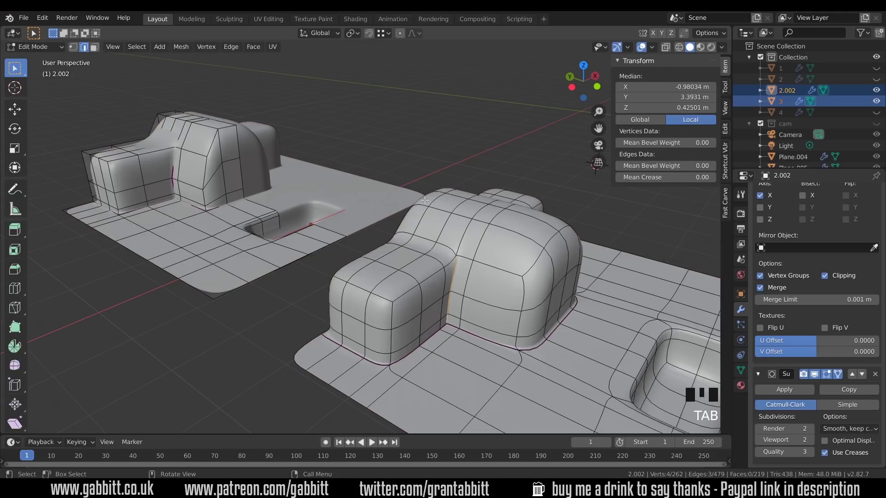
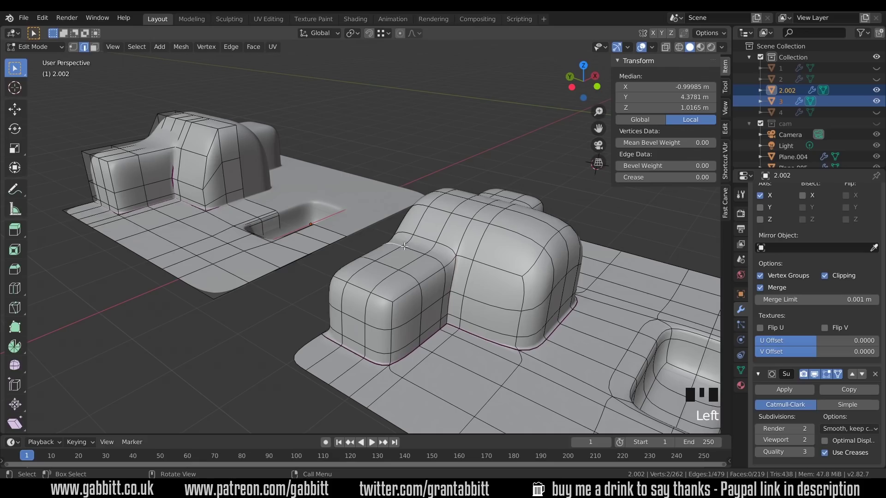
key(g)
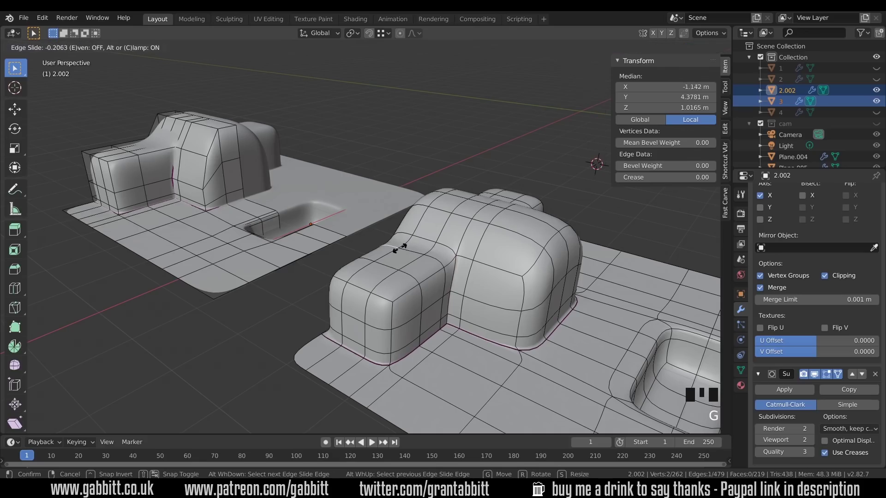
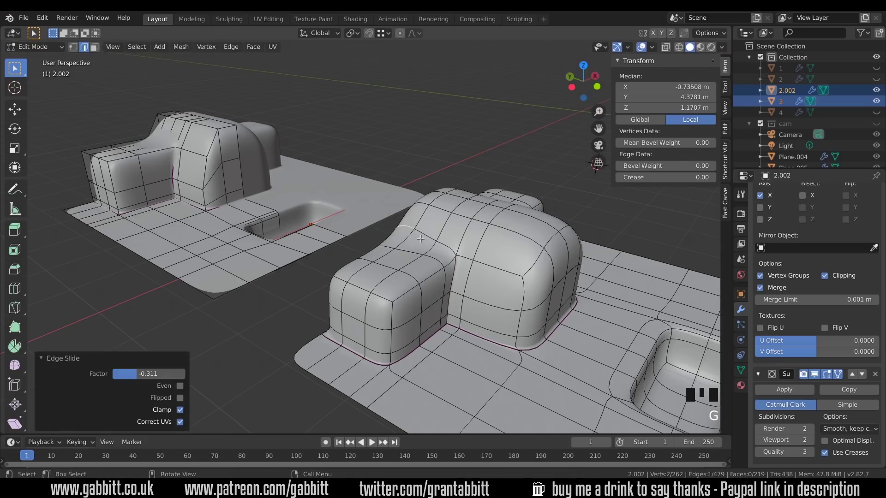
key(Tab)
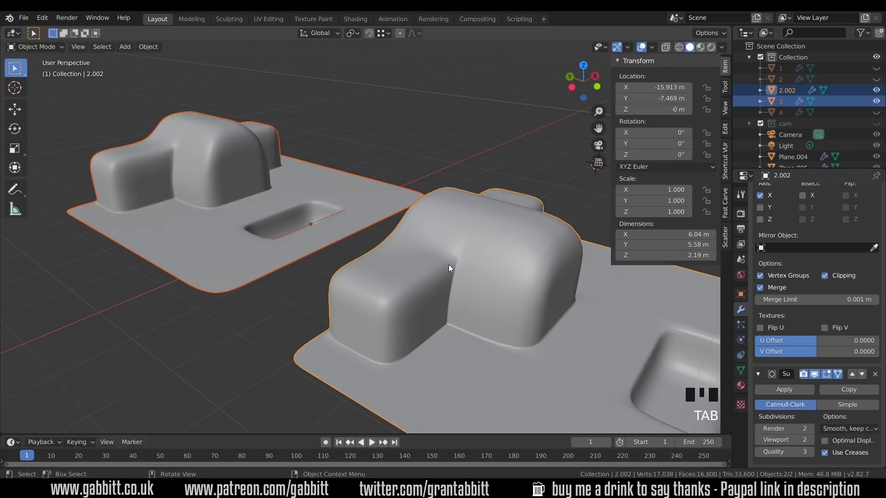
Step: Edge-slide the bulge's remaining loops into place, checking in Object Mode between moves
drag(509, 244, 515, 195)
key(Tab)
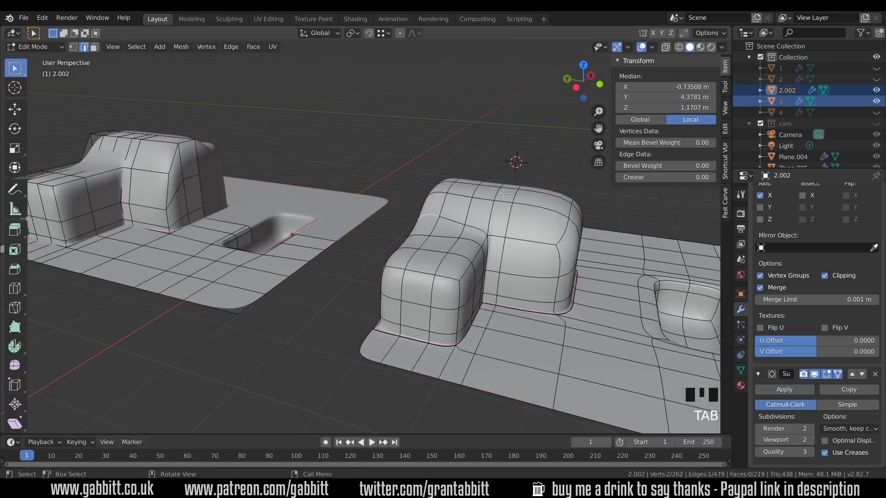
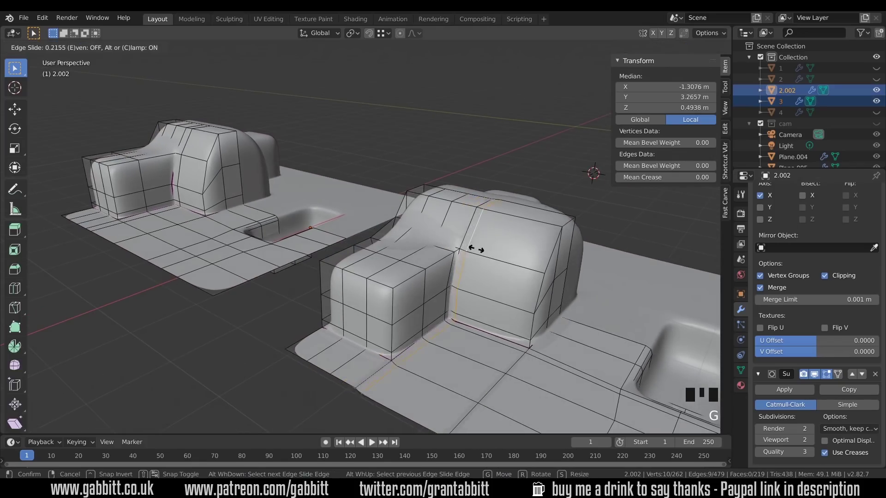
key(Tab)
drag(488, 247, 485, 261)
scroll(up, 3)
drag(519, 276, 527, 287)
key(Tab)
drag(522, 274, 518, 240)
click(518, 240)
key(g)
key(Tab)
Step: Orbit out to panel 4 with its recessed hole and raised bulge
drag(531, 282, 449, 239)
scroll(down, 3)
scroll(down, 3)
drag(486, 212, 473, 333)
scroll(down, 3)
drag(489, 333, 618, 280)
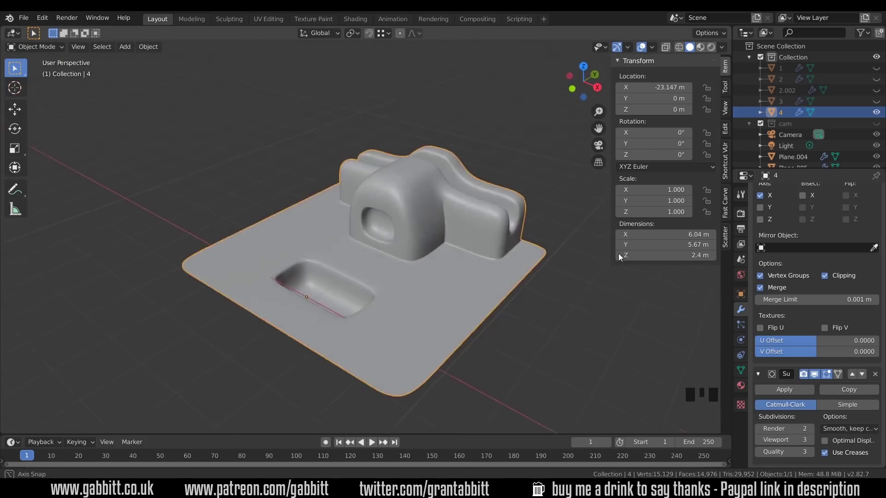
Step: Duplicate the bulged panel and move the copy aside from the original
click(877, 105)
scroll(down, 3)
click(518, 327)
click(462, 330)
key(h)
scroll(up, 3)
drag(387, 302, 392, 289)
click(392, 289)
Step: On the copy, test an inset and inward extrude on the bulge front face, then undo both
key(Tab)
drag(386, 287, 364, 286)
key(3)
click(364, 286)
key(e)
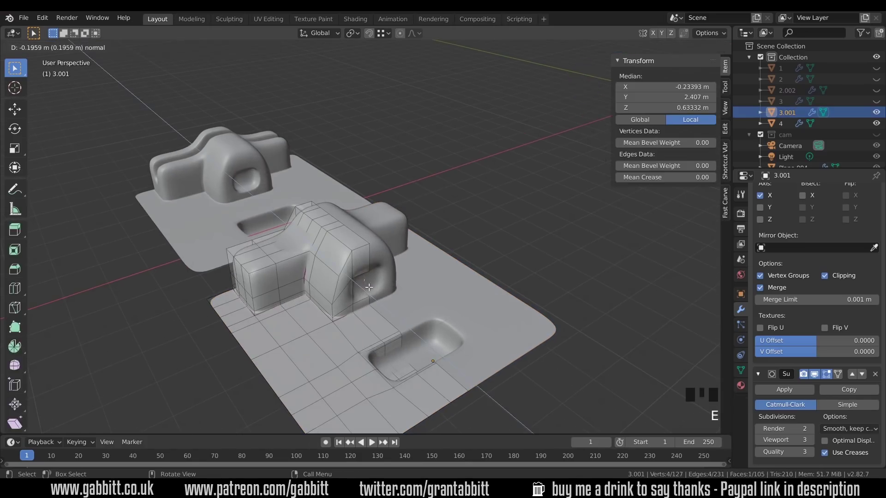
key(Tab)
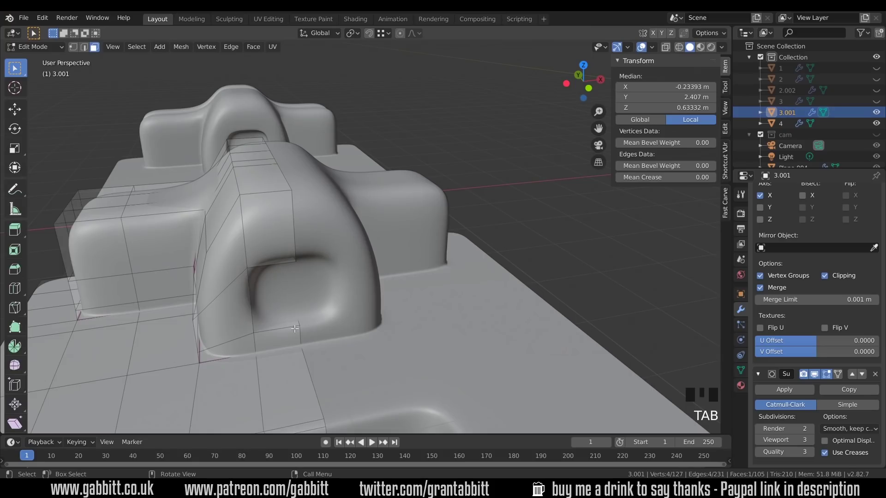
key(ctrl+z)
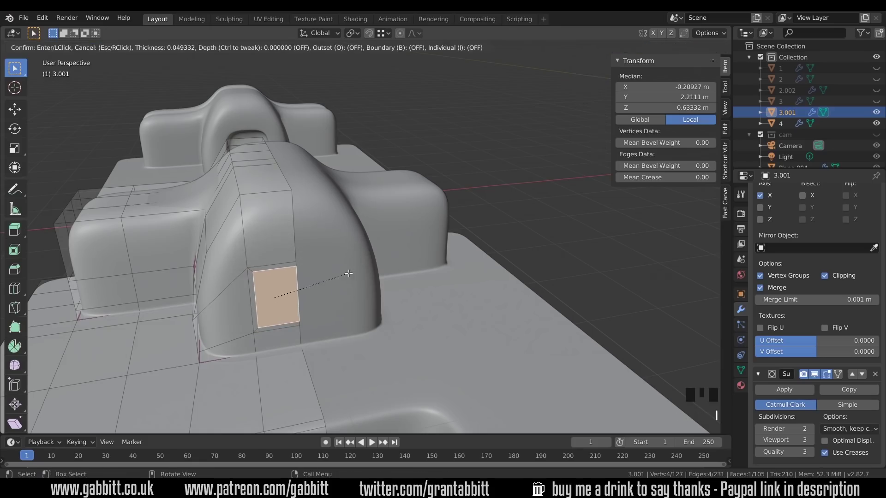
key(e)
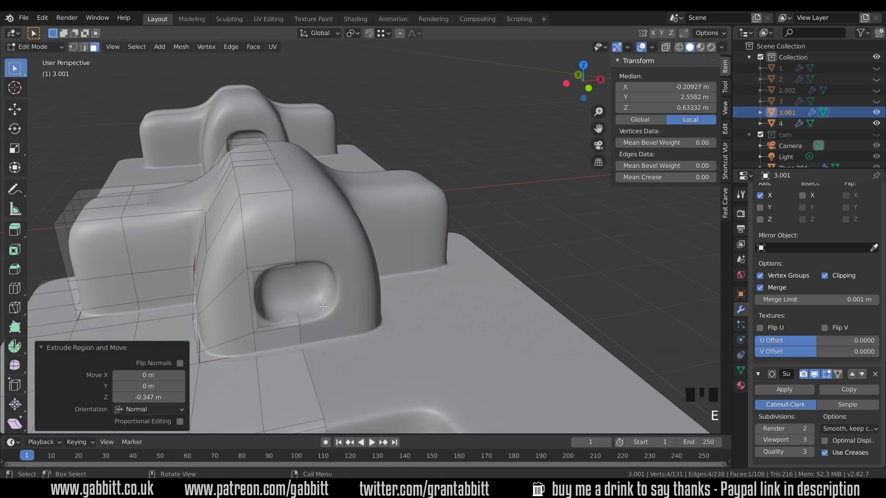
key(ctrl+z)
key(ctrl+z)
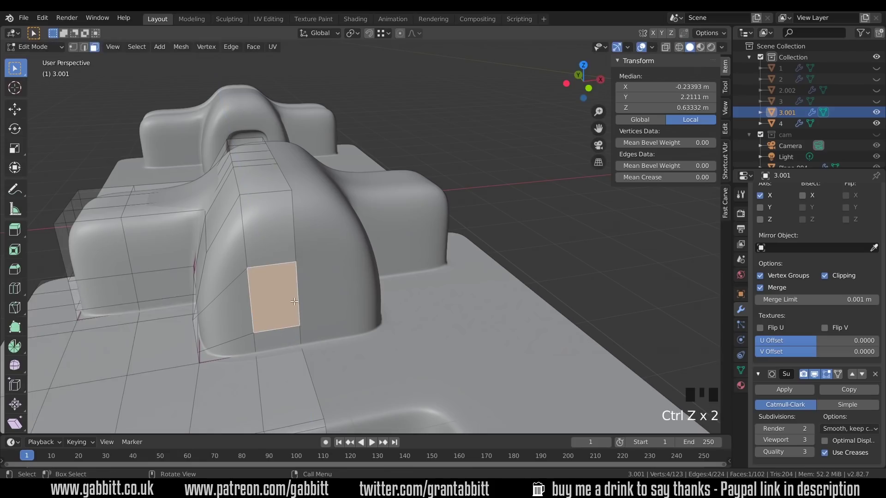
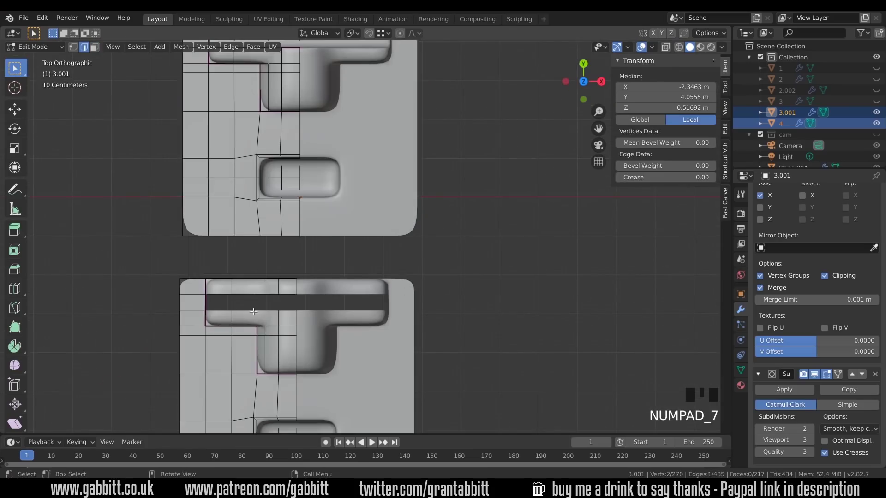
Step: With snapping on, extrude the bulge bar's open edge along X until it closes at the mirror centre
click(374, 37)
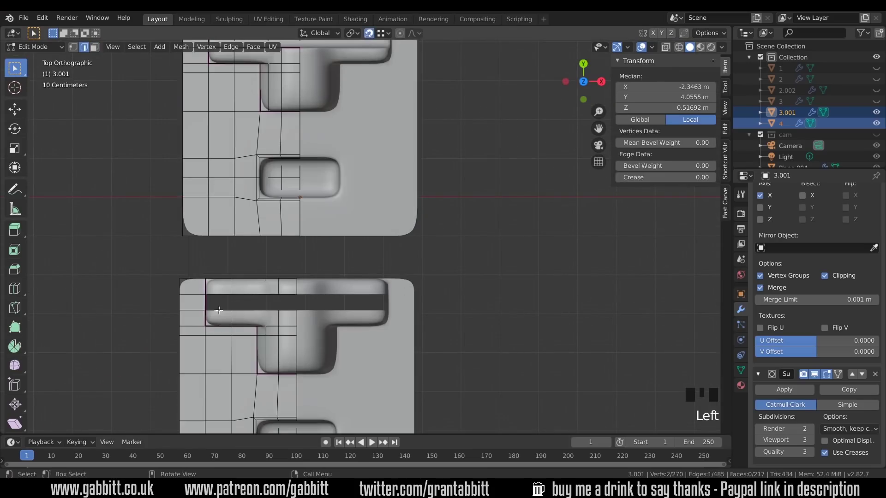
key(e)
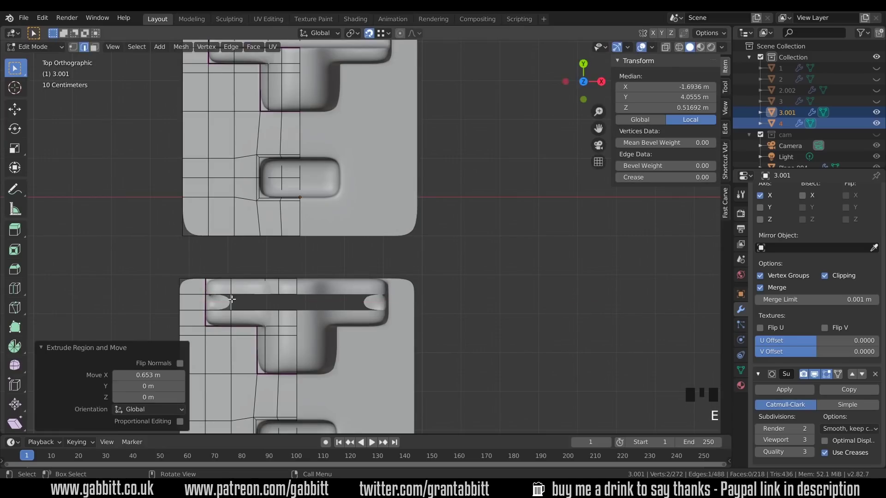
key(e)
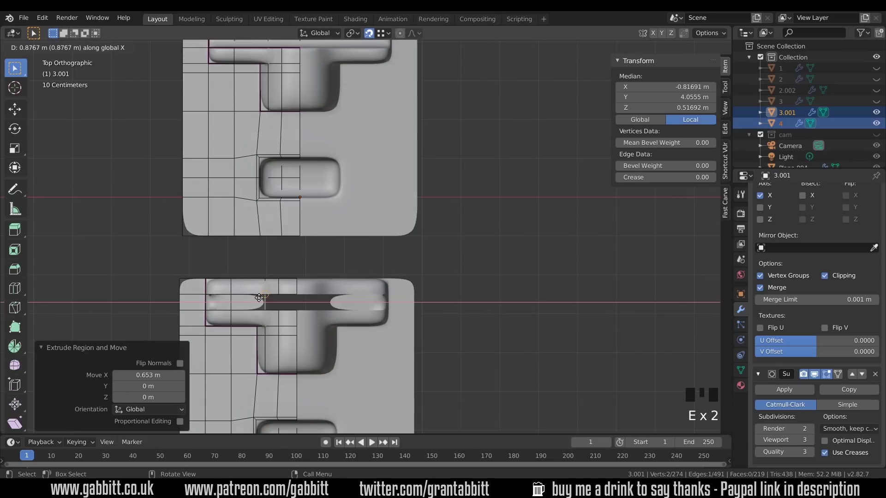
key(e)
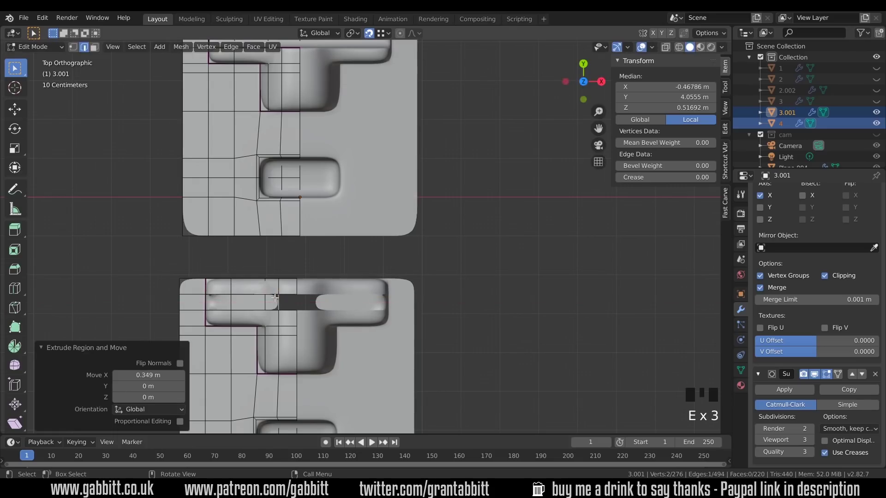
key(e)
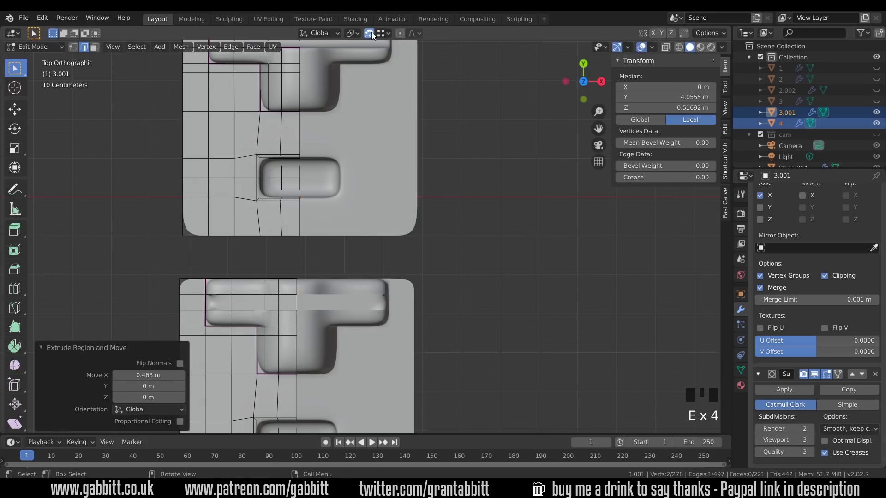
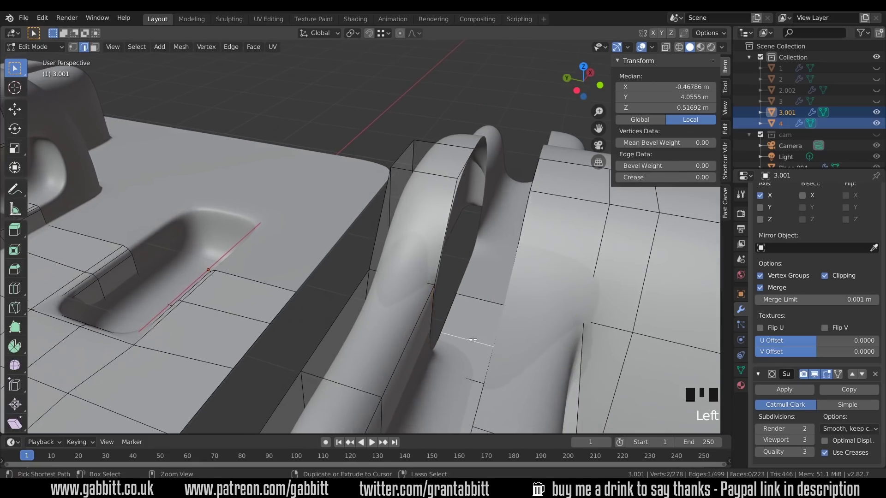
Step: Dissolve the stray vertices, align the channel's inner edge to X=0 and merge all overlapping vertices by distance
key(ctrl+x)
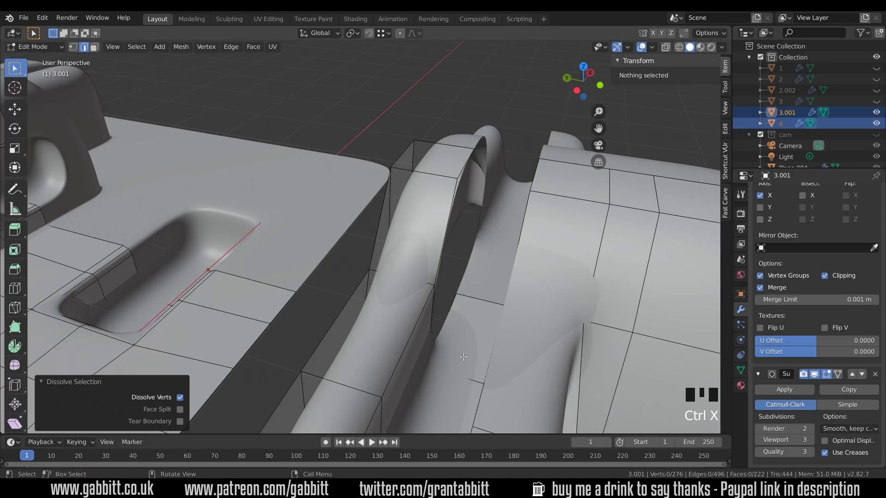
middle_click(430, 353)
click(425, 353)
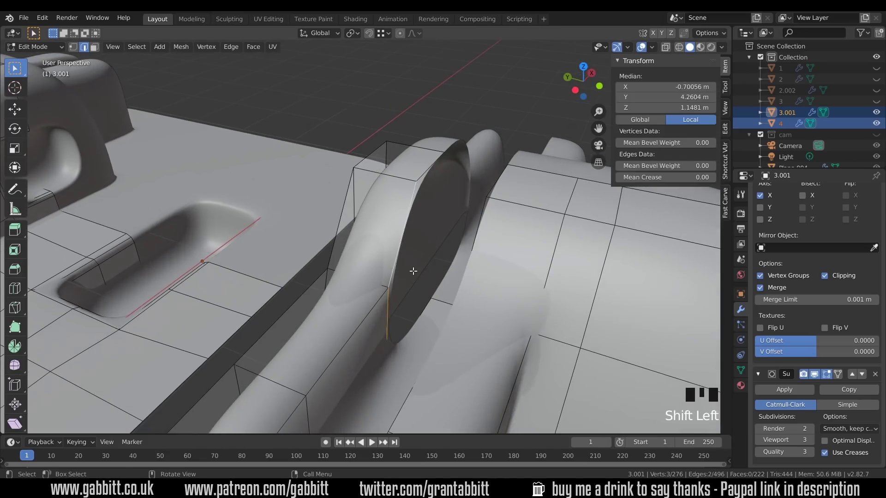
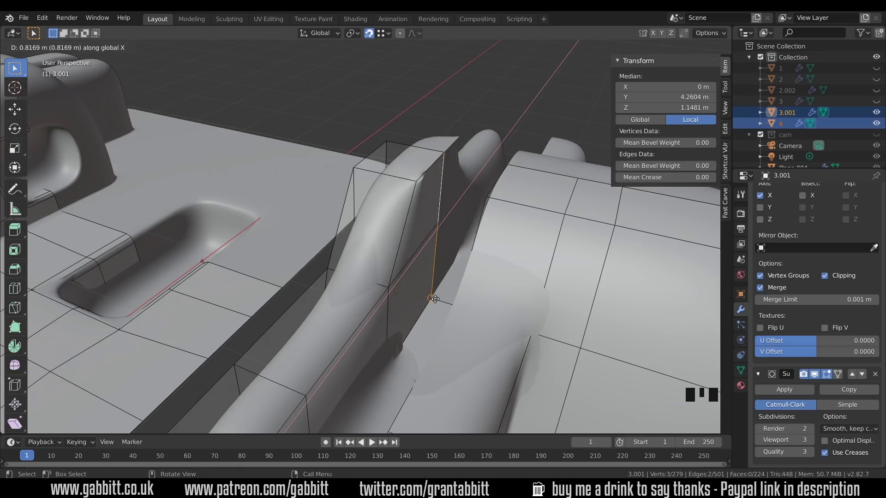
key(a)
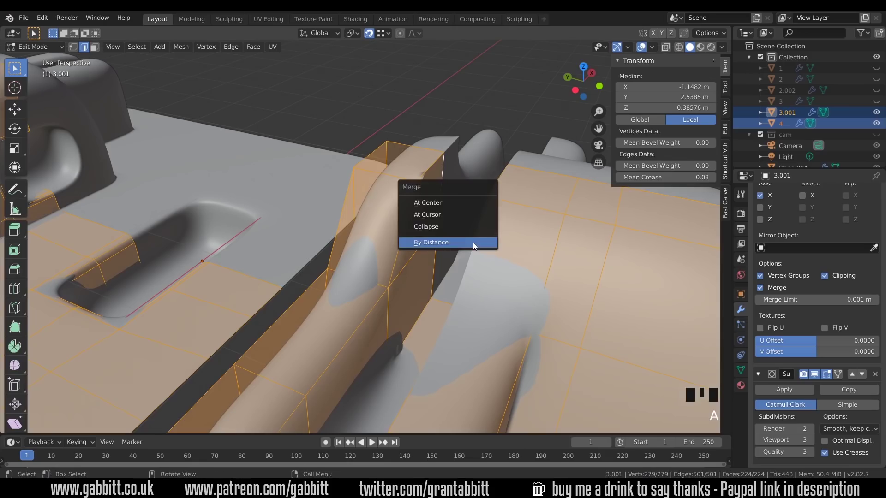
key(alt+m)
Step: Inspect the merged result in object mode, adjusting the view, and undo the last change
scroll(down, 3)
key(Tab)
drag(432, 267, 513, 302)
drag(550, 288, 527, 287)
key(ctrl+z)
Step: In vertex mode, move a channel-edge vertex sideways along X across the panel
key(ctrl+z)
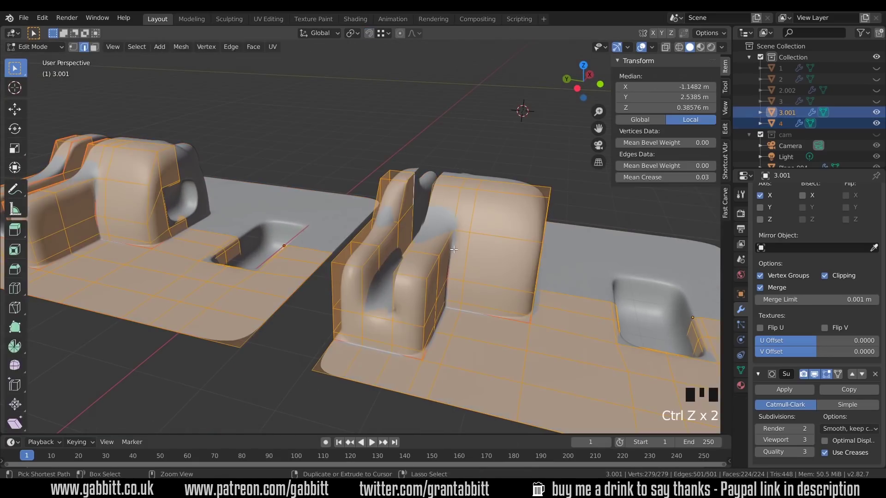
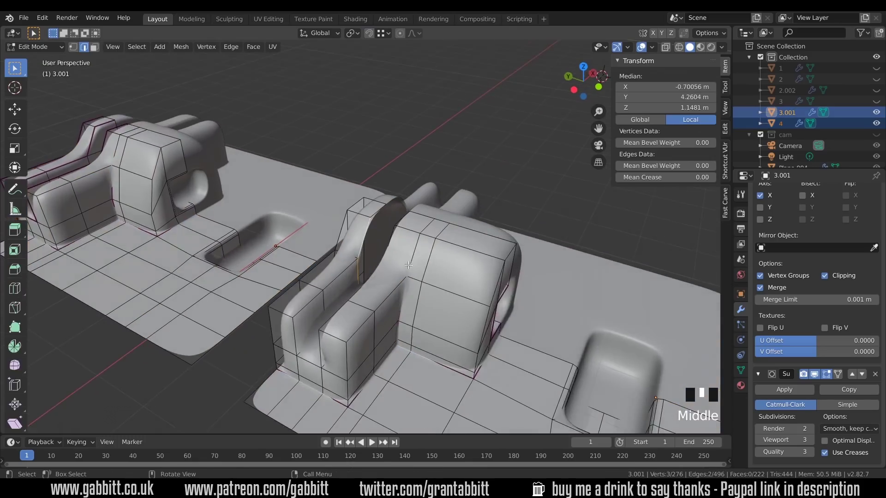
scroll(up, 3)
scroll(down, 3)
key(1)
click(348, 291)
key(e)
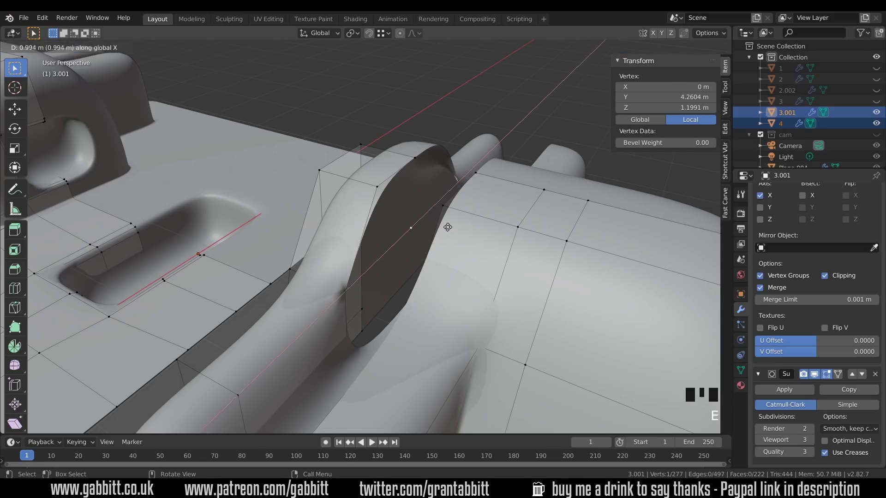
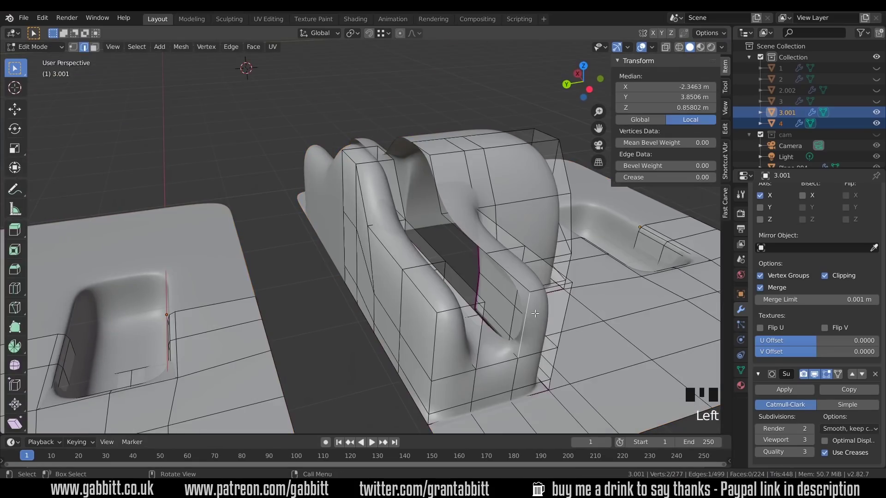
Step: Fill the missing faces at the opening, then slide a channel-opening vertex along X toward the centre
key(f)
key(f)
middle_click(493, 293)
key(1)
click(438, 322)
key(e)
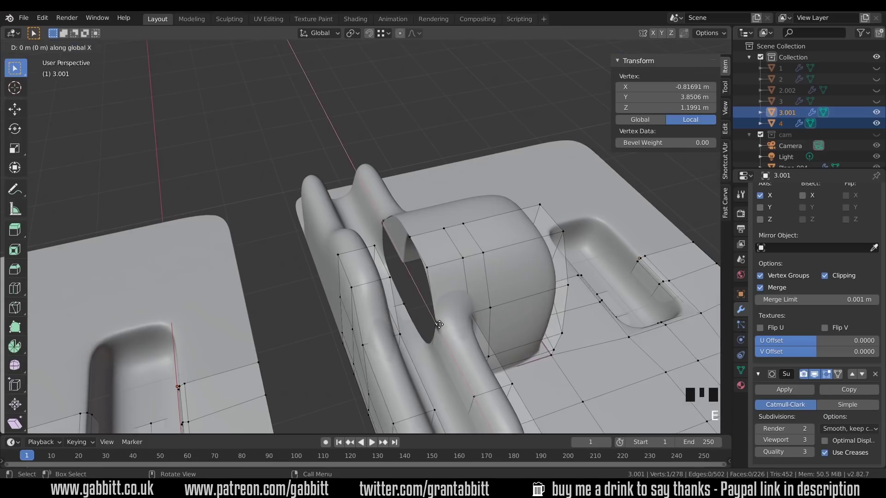
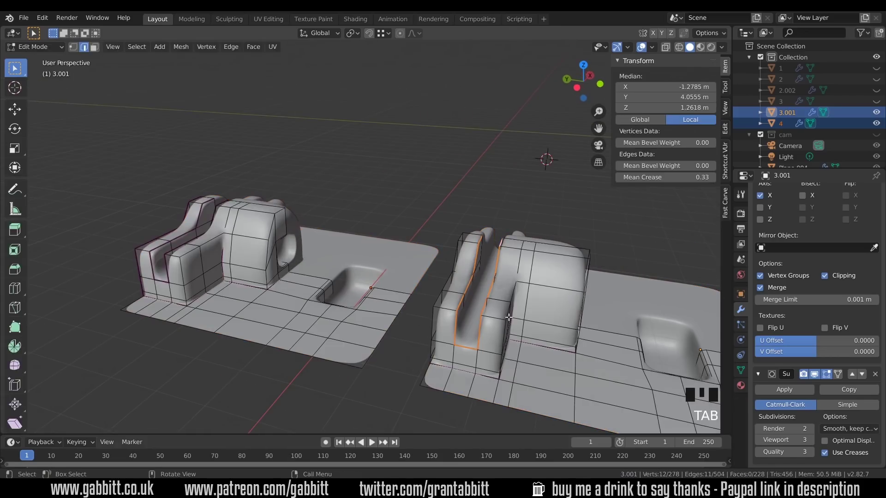
Step: Try a supporting loop cut near the creased channel rim, undo it, and leave edit mode
key(ctrl+r)
key(ctrl+r)
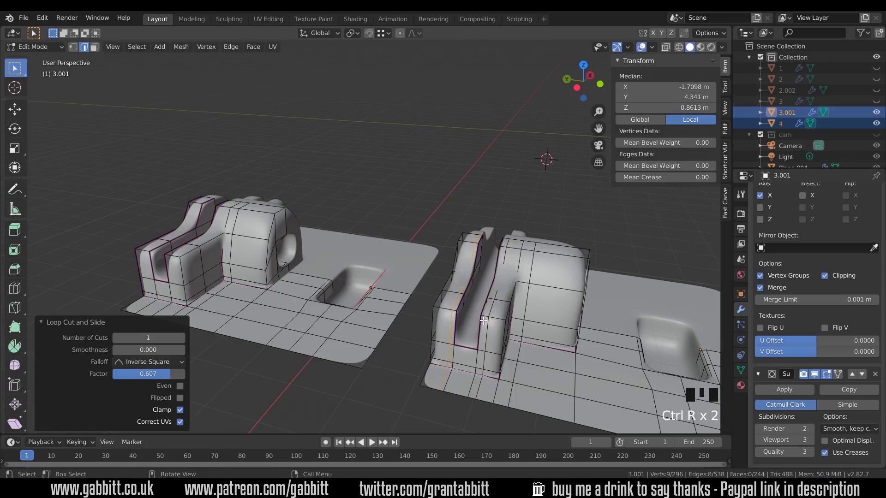
key(ctrl+z)
key(ctrl+z)
key(Tab)
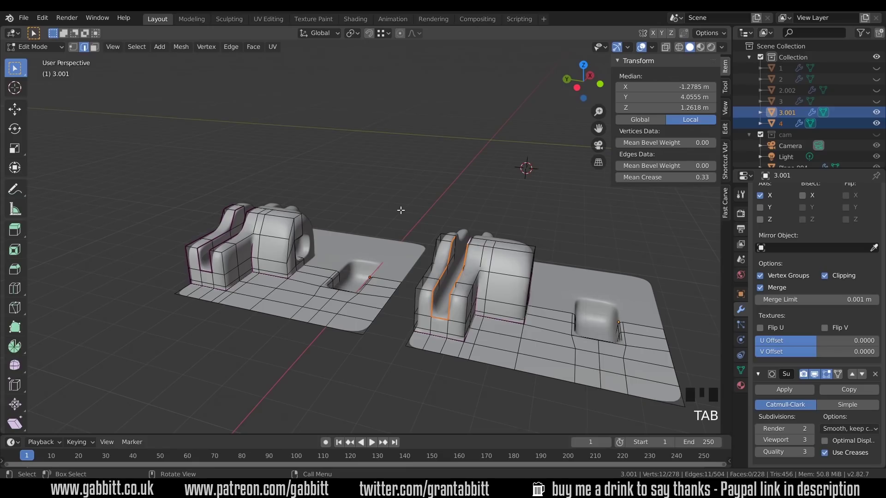